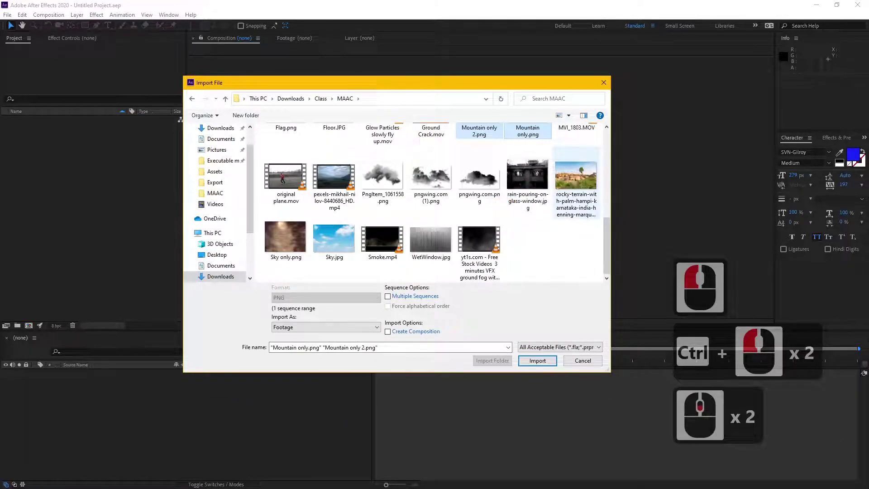
# Import the Sky only, Mountain only, Mountain only 2, Closeup rocks, BG and rocky terrain images into the project.
pyautogui.click(579, 179)
pyautogui.click(568, 183)
pyautogui.click(289, 244)
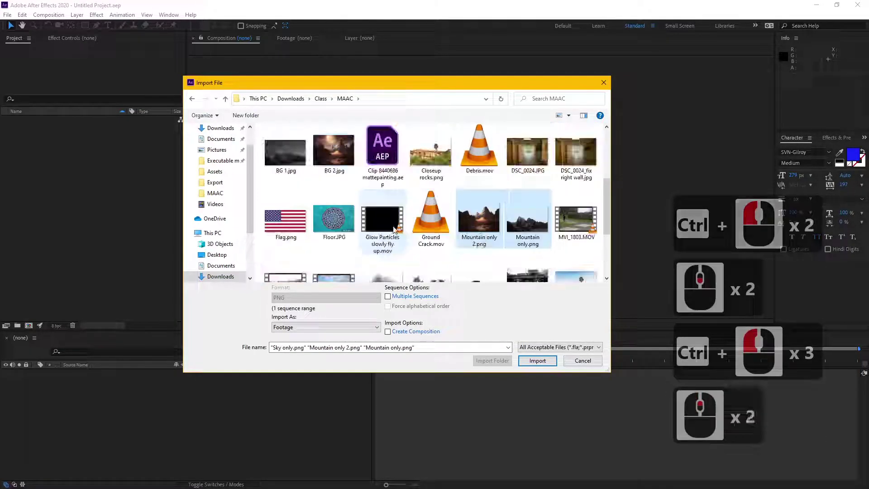
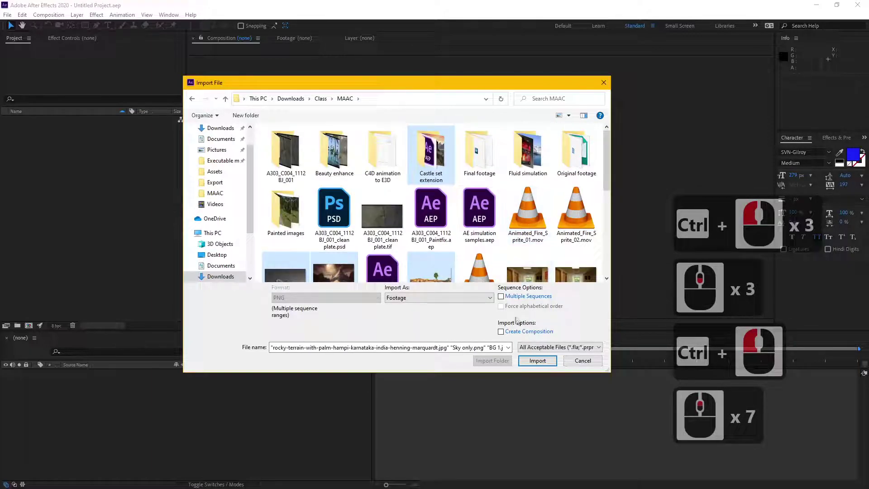
pyautogui.click(179, 273)
pyautogui.click(83, 215)
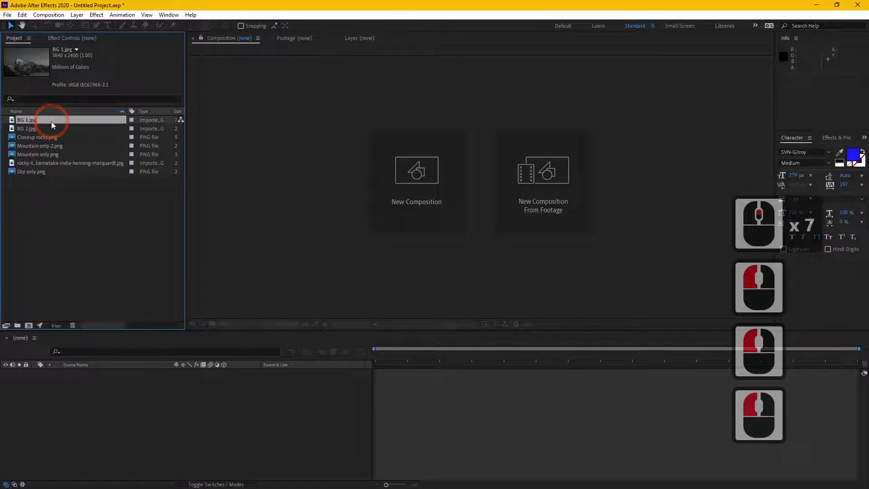
# Open the BG 2 desert-mountain painting in the Footage viewer for inspection.
pyautogui.click(42, 131)
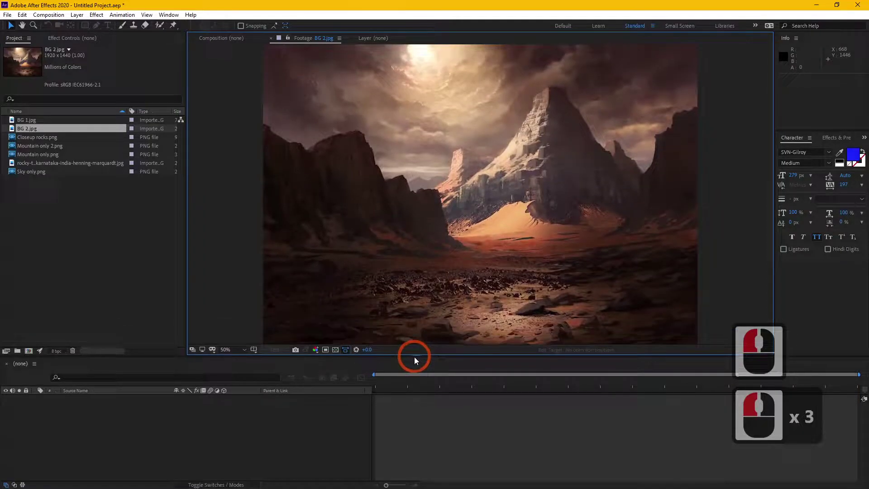
pyautogui.click(419, 362)
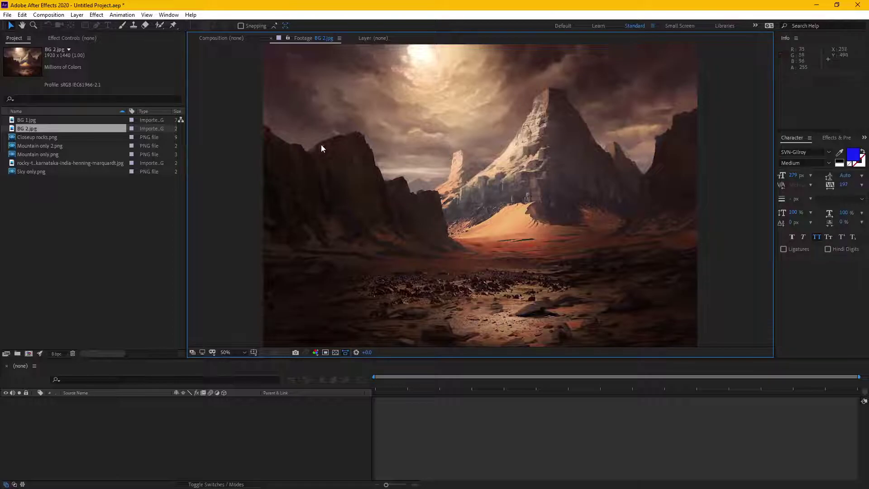
# Inspect the Mountain only 2 cutout, the Sky only image and the BG 2 painting in the Footage viewer.
pyautogui.click(56, 148)
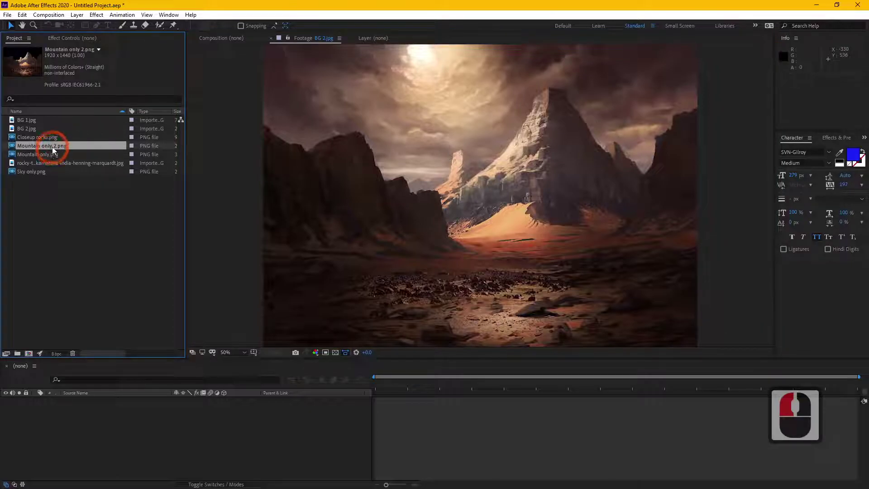
pyautogui.click(57, 149)
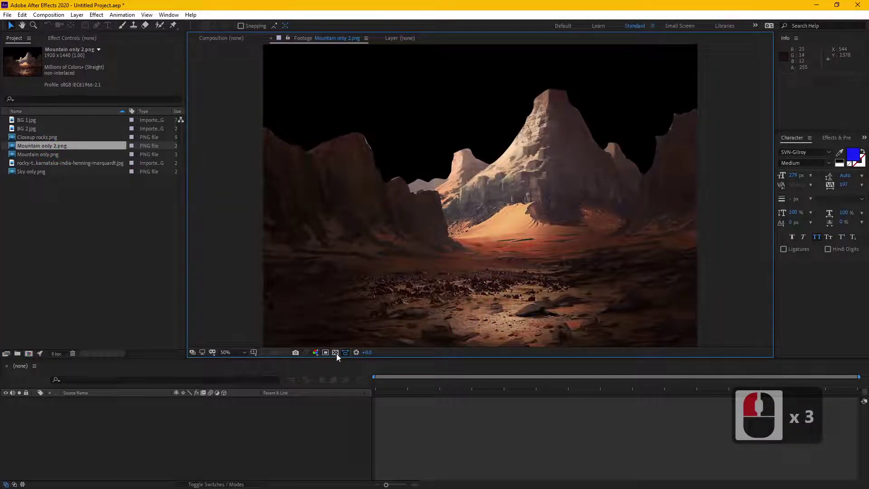
pyautogui.click(340, 357)
pyautogui.click(339, 357)
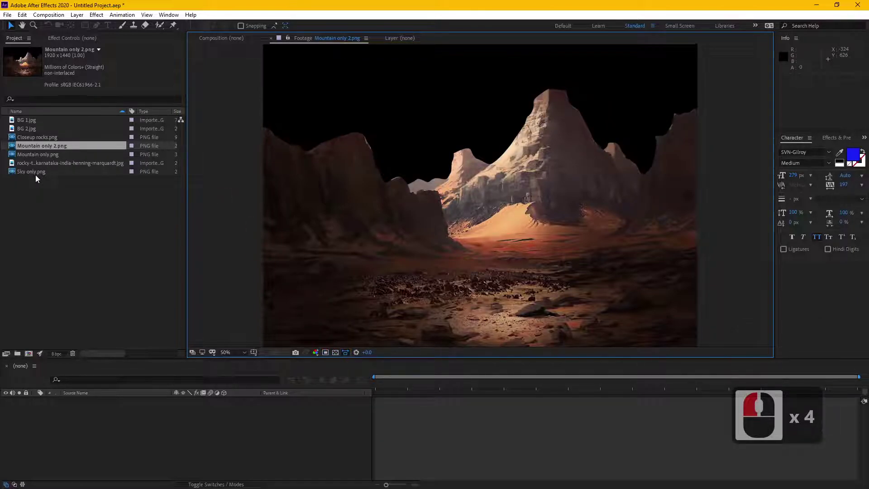
pyautogui.doubleClick(40, 176)
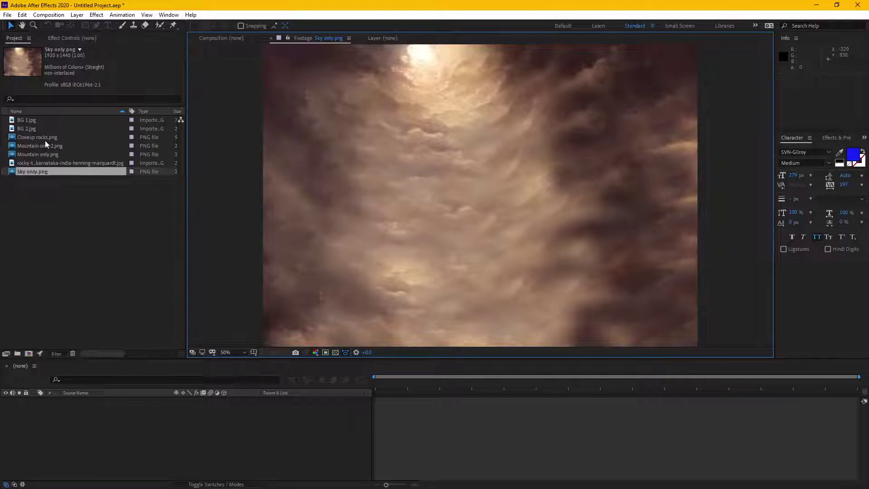
pyautogui.click(41, 132)
pyautogui.click(42, 132)
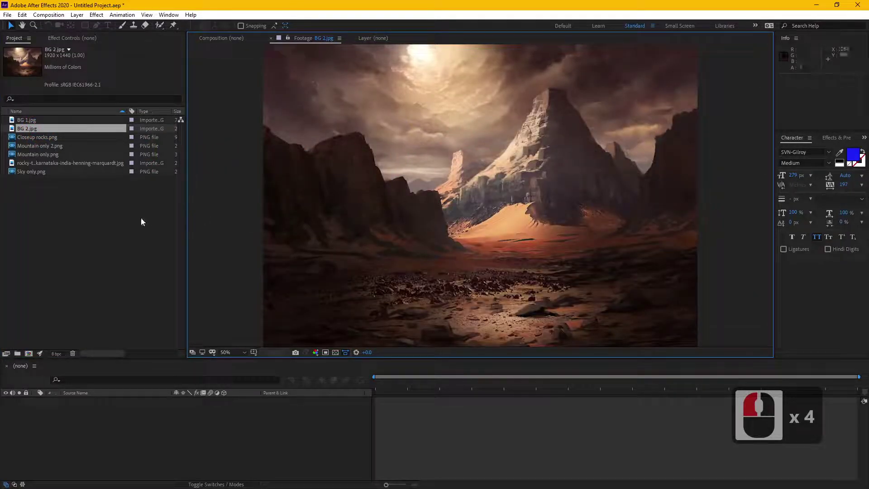
# Review Sky only and Mountain only again, ending on the grey BG 1 mountain photo.
pyautogui.doubleClick(40, 176)
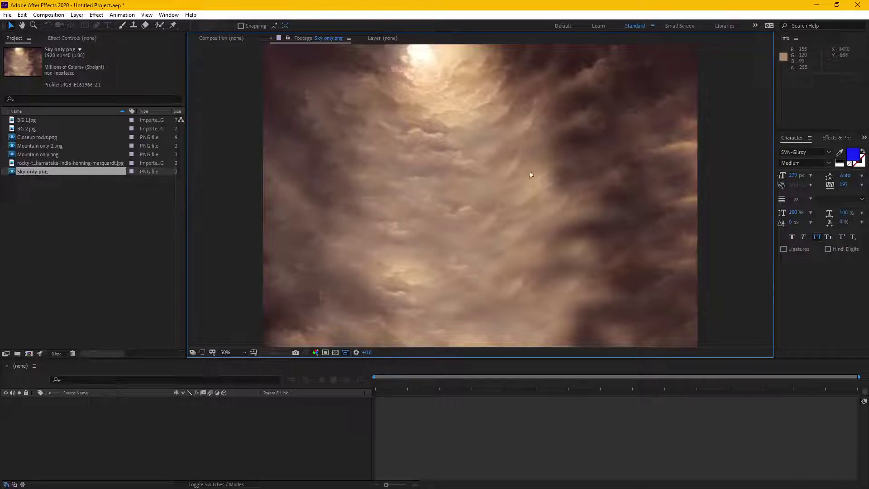
pyautogui.click(30, 144)
pyautogui.click(36, 152)
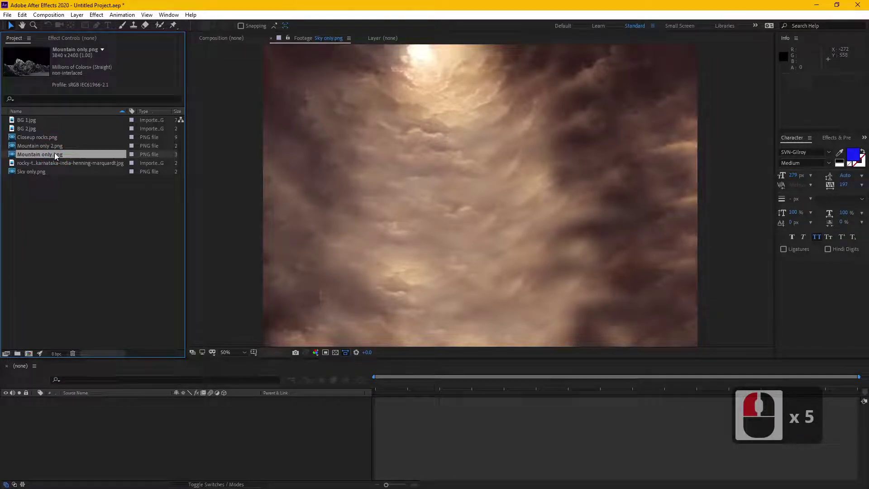
pyautogui.doubleClick(32, 125)
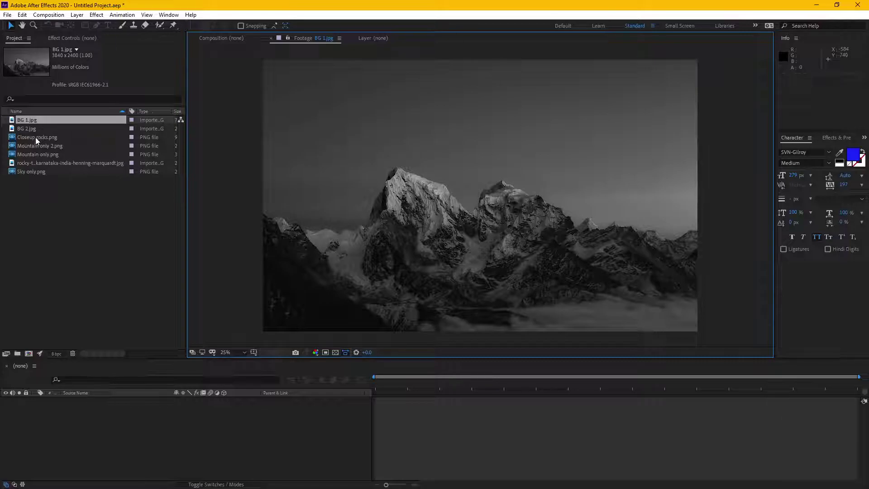
# Inspect the rocky terrain photo, Closeup rocks and Mountain only cutouts in the Footage viewer.
pyautogui.click(42, 140)
pyautogui.click(42, 140)
pyautogui.click(43, 166)
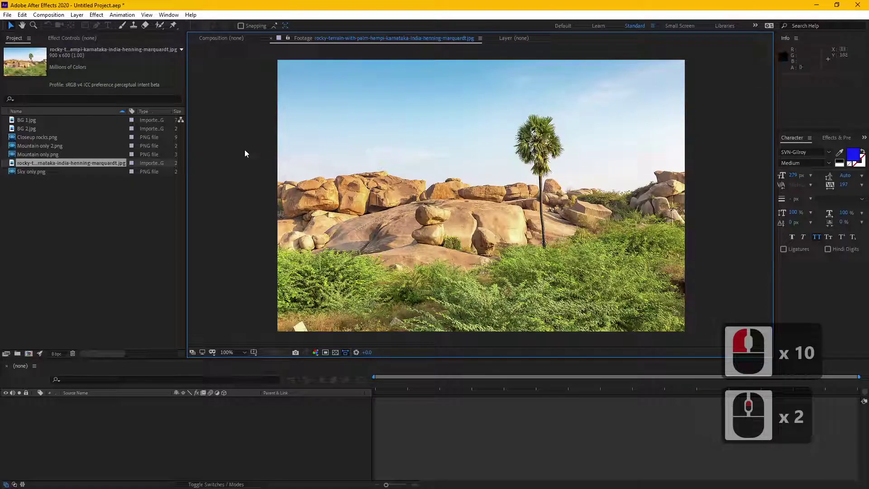
pyautogui.doubleClick(46, 141)
pyautogui.click(338, 355)
pyautogui.click(338, 355)
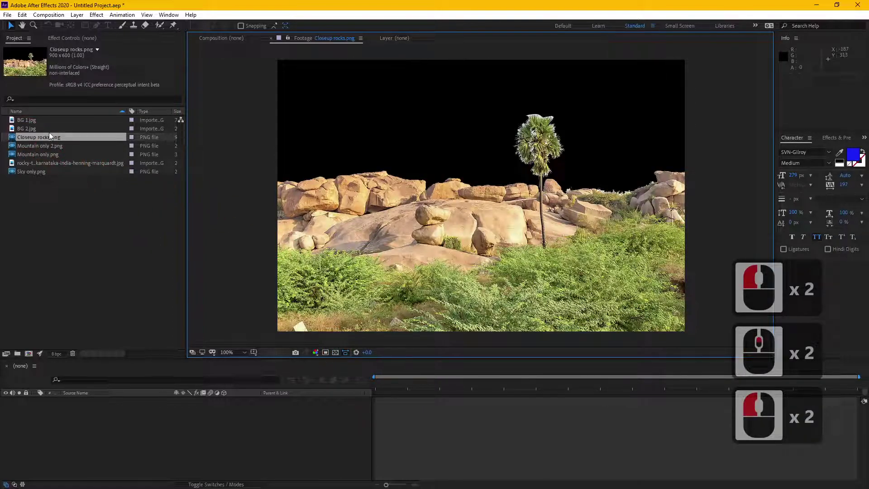
pyautogui.doubleClick(56, 160)
# Toggle the Transparency Grid to check the mountain cutout's empty sky, then turn it back off.
pyautogui.click(338, 353)
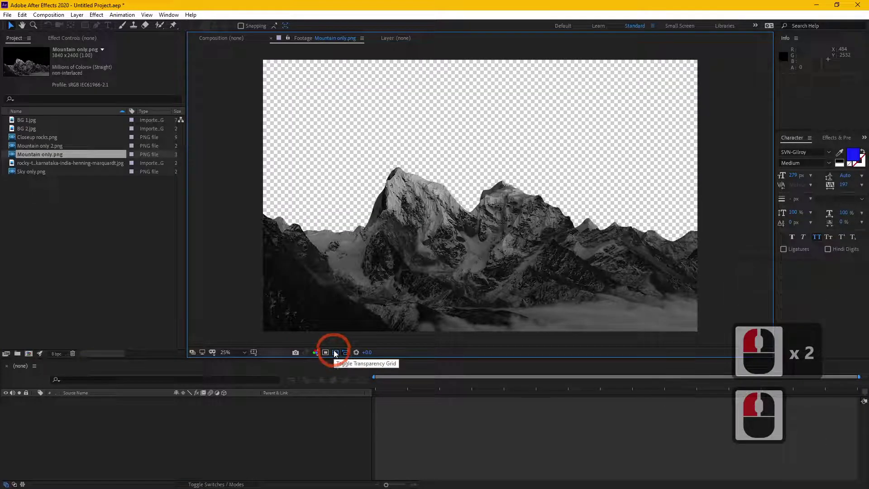
pyautogui.click(338, 353)
pyautogui.click(338, 352)
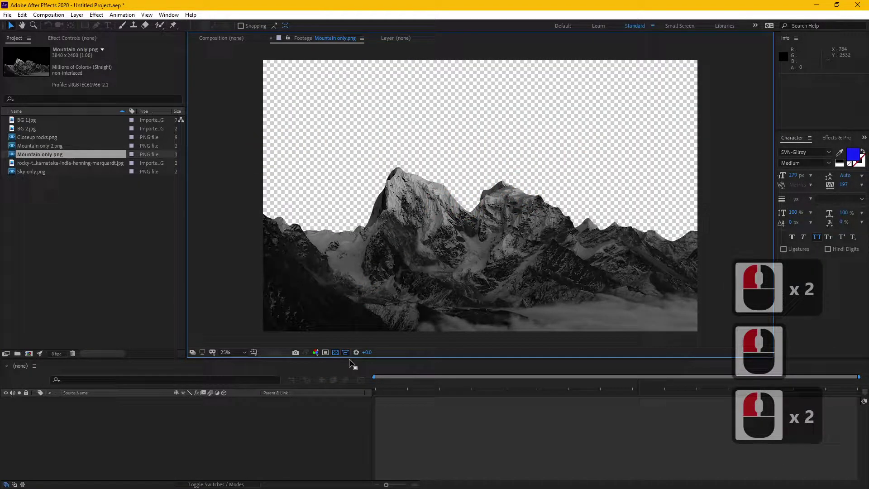
pyautogui.click(336, 356)
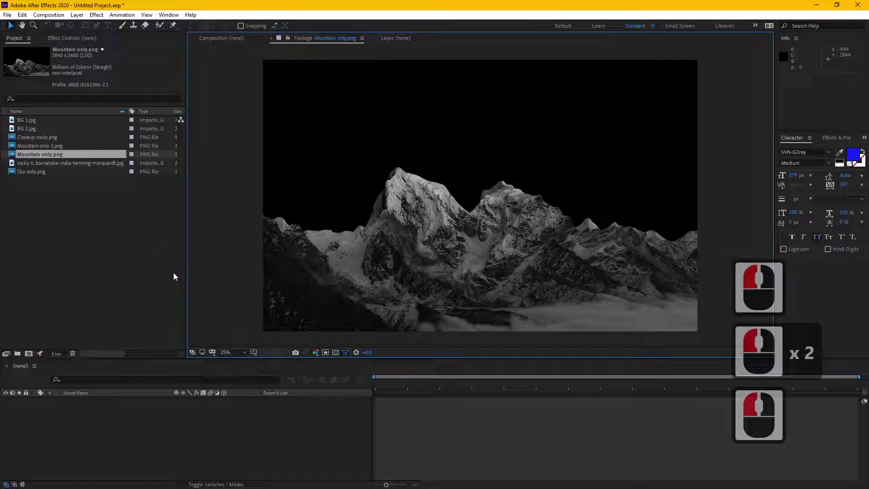
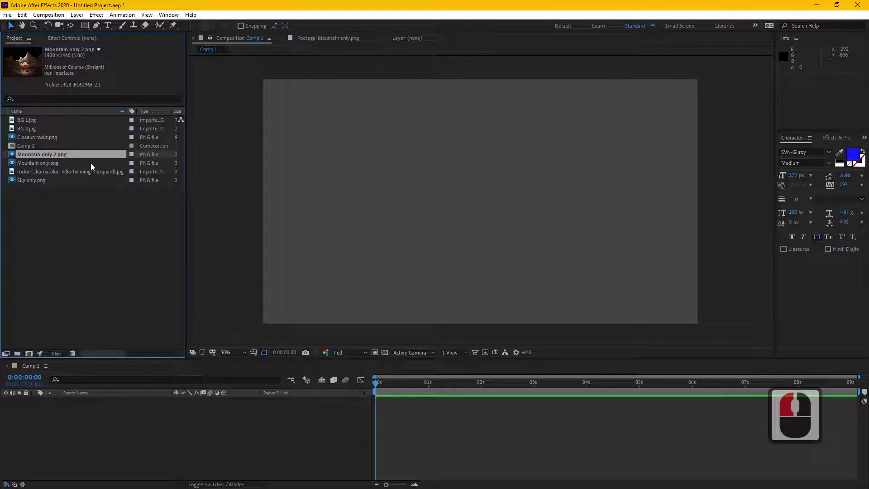
# Place Mountain only 2 into Comp 1 as its first layer and switch it to 3D.
pyautogui.click(45, 166)
pyautogui.click(49, 156)
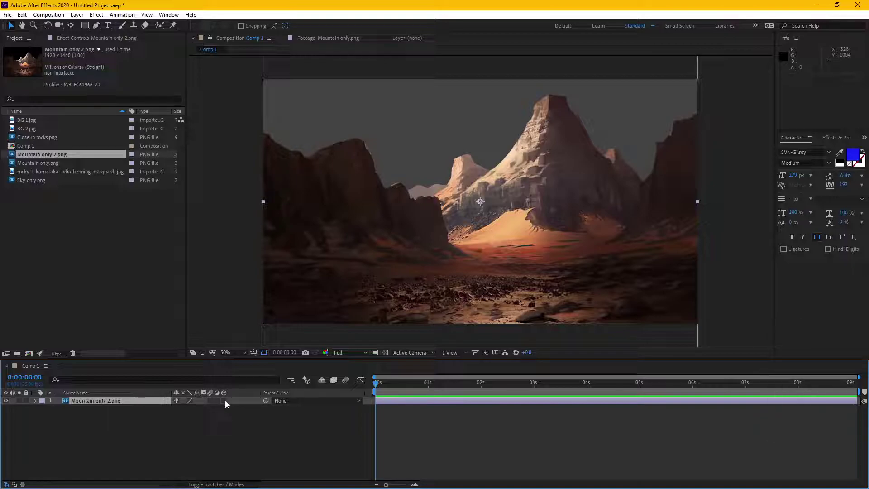
pyautogui.click(228, 402)
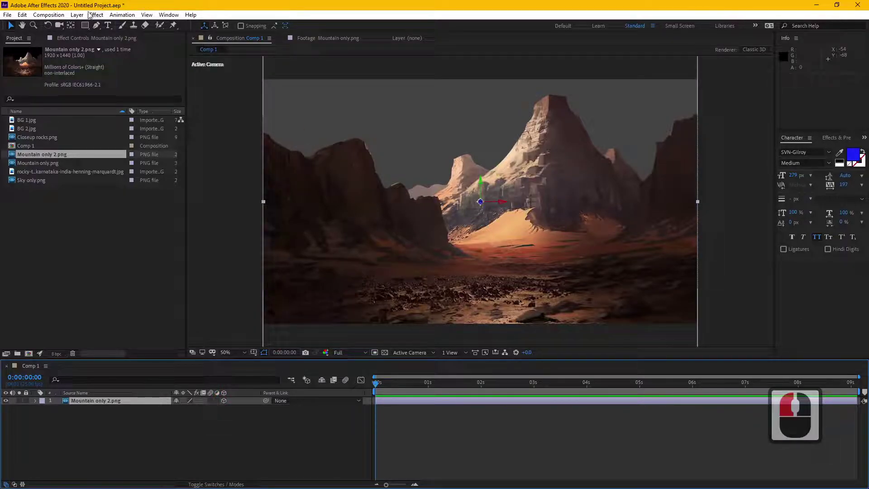
# Add Camera 1 to Comp 1 with a lens preset chosen in Camera Settings.
pyautogui.click(73, 18)
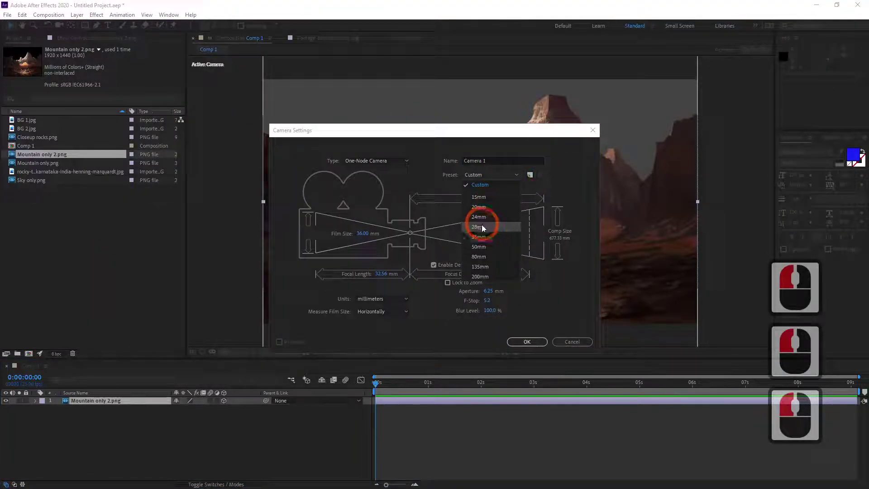
pyautogui.click(483, 238)
pyautogui.click(523, 342)
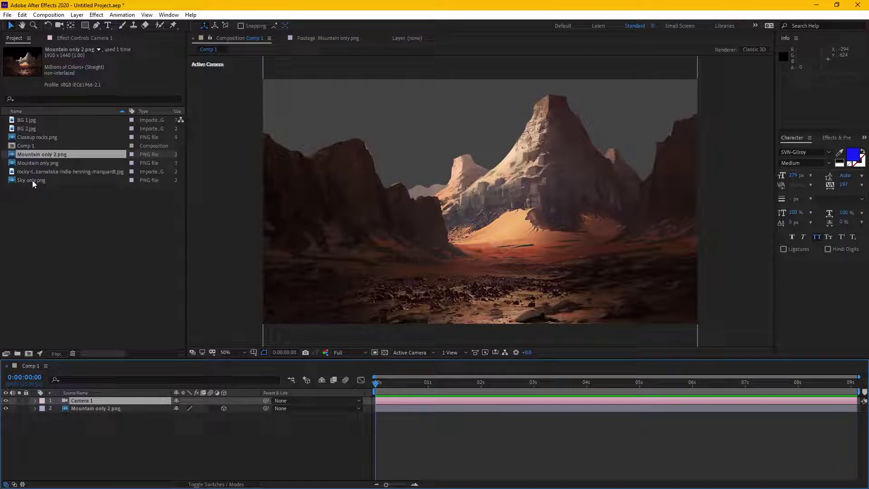
# Place the Sky only image behind the mountain layer and switch the viewer to a 2 Views layout.
pyautogui.click(36, 183)
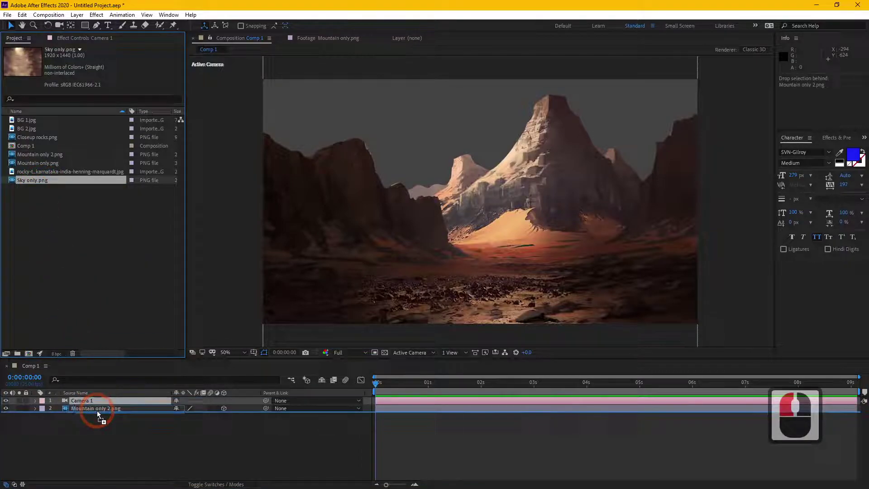
pyautogui.click(100, 412)
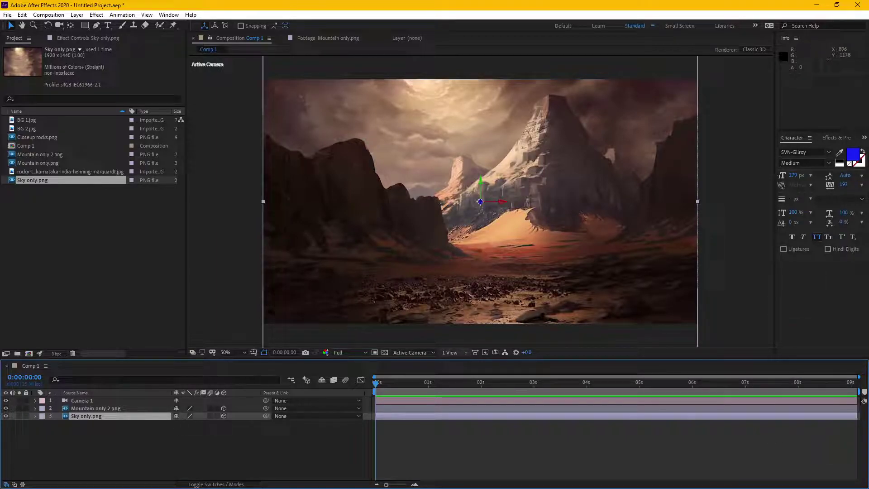
pyautogui.click(467, 355)
pyautogui.click(470, 376)
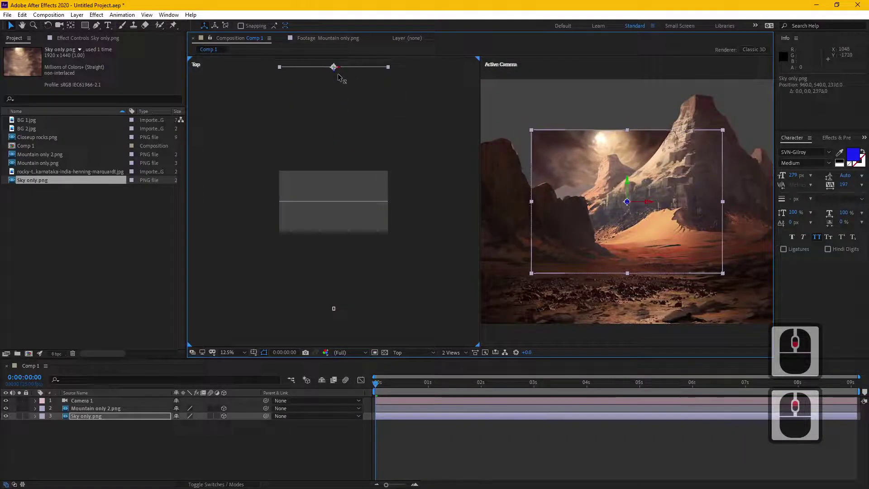
# Push the sky far back on Z and scale it to fill the frame, scale up Mountain only 2, and pick Mountain only to add.
pyautogui.click(341, 78)
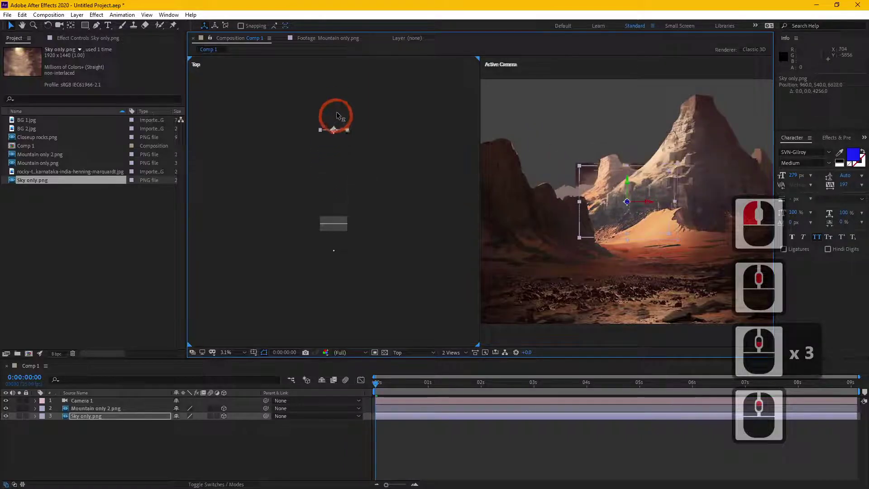
pyautogui.click(344, 82)
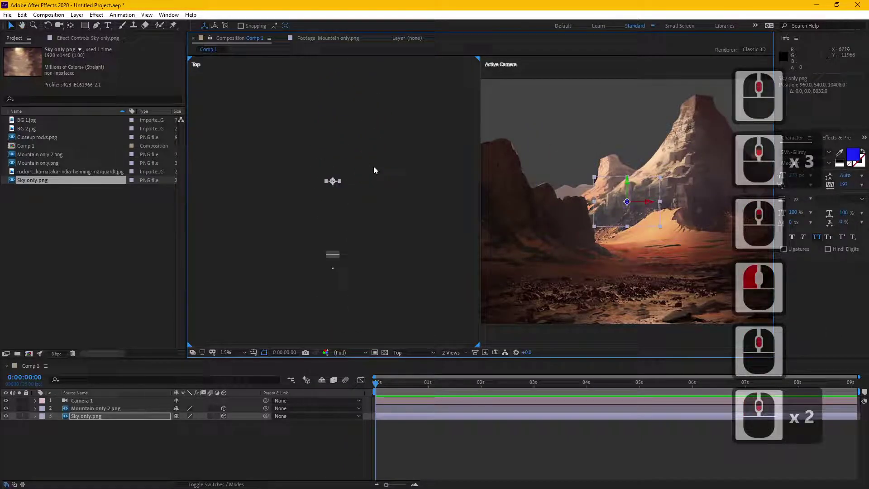
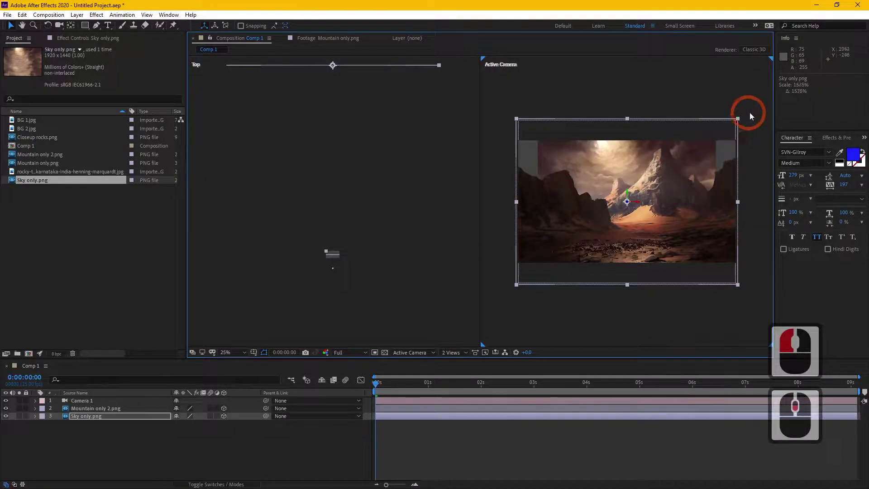
pyautogui.click(749, 120)
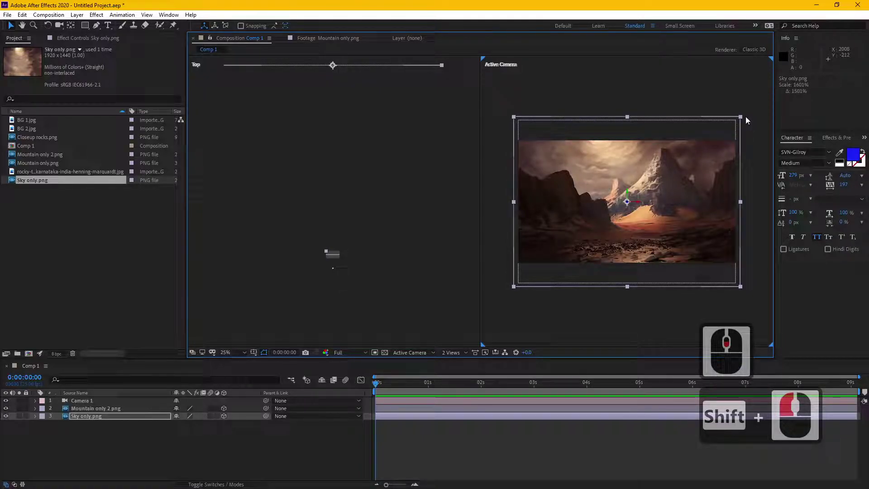
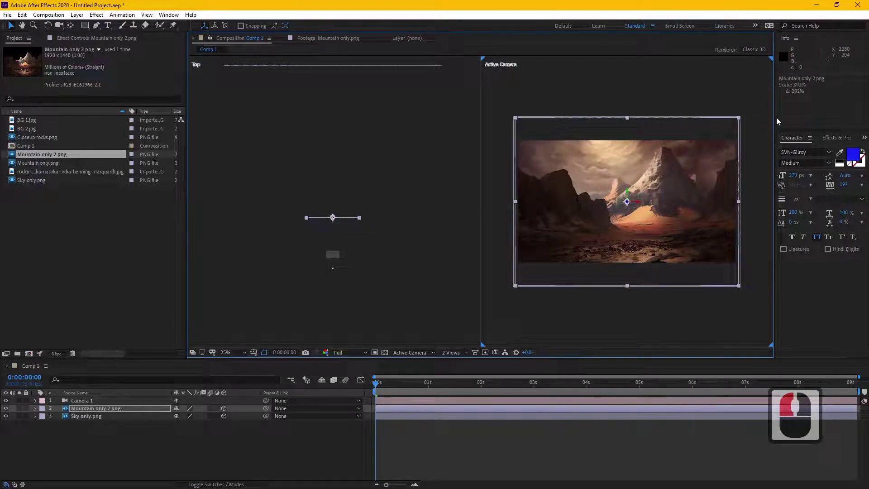
pyautogui.click(782, 119)
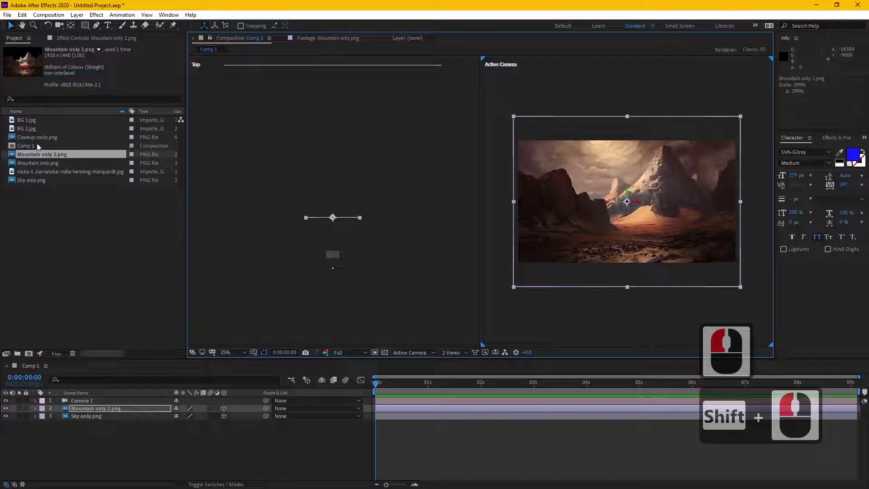
pyautogui.click(45, 167)
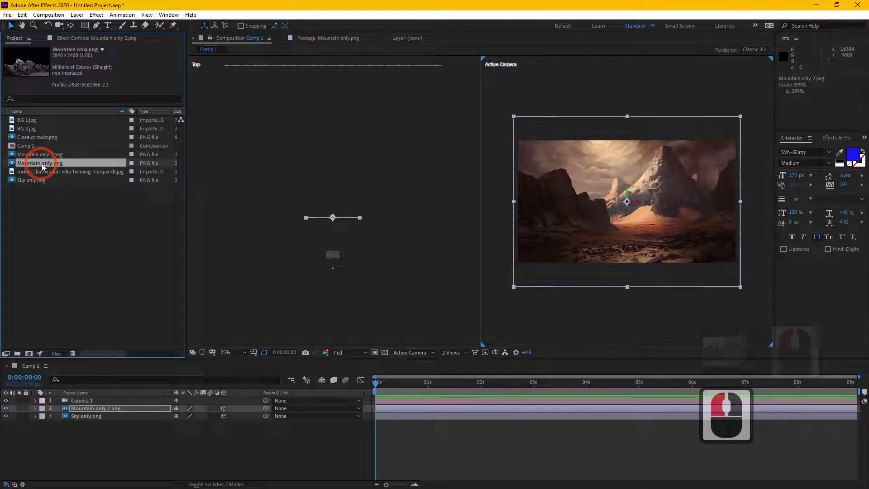
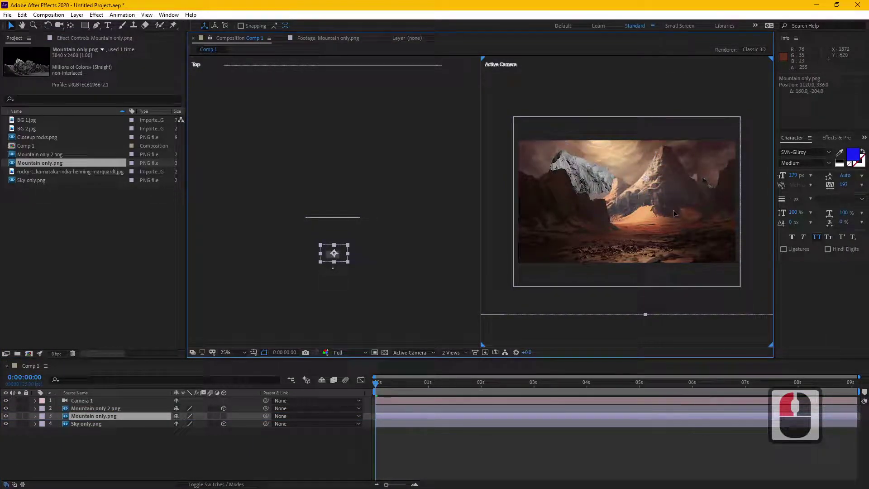
# Reposition the snowy Mountain only layer within the Active Camera view.
pyautogui.click(676, 212)
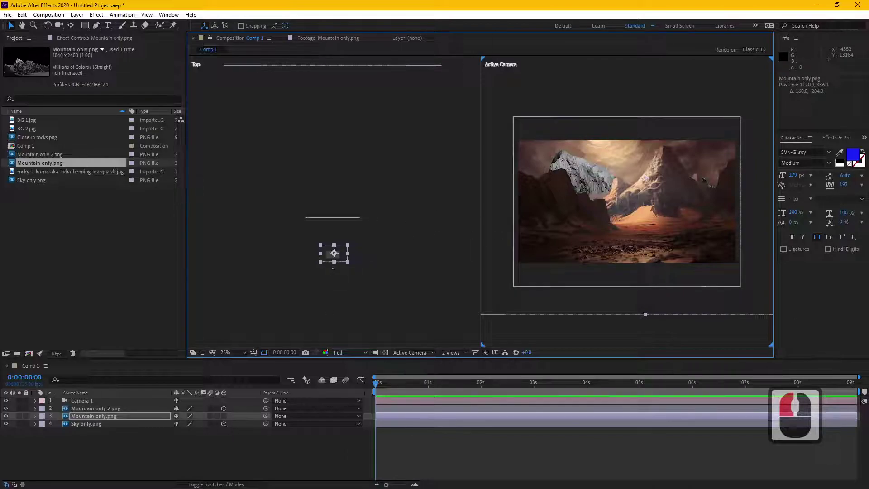
pyautogui.click(230, 418)
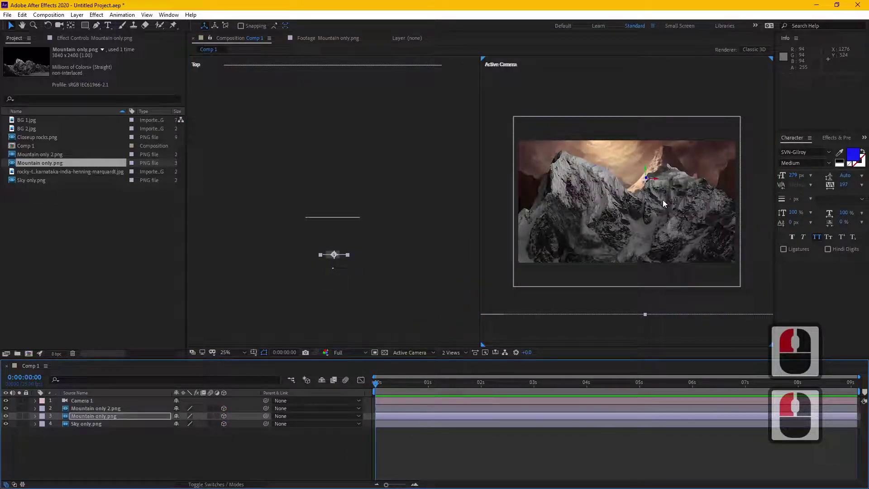
# Browse the Effect menu's colour correction effects for the snowy Mountain only layer.
pyautogui.click(99, 19)
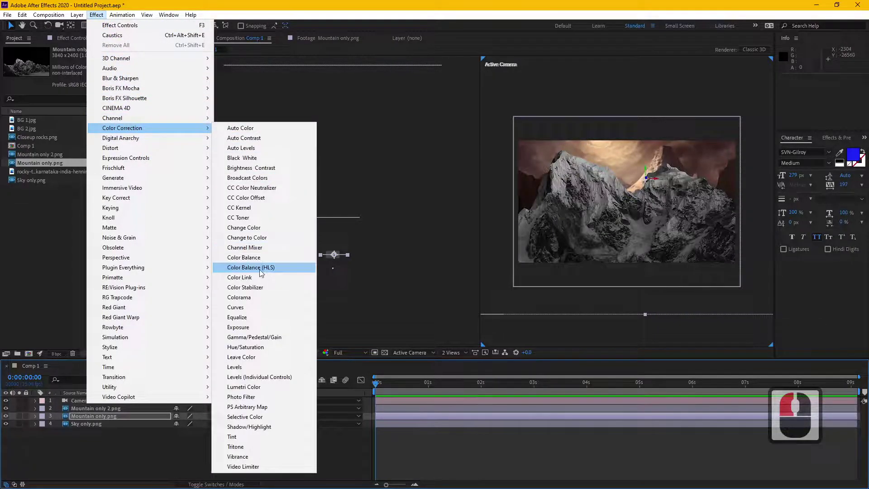
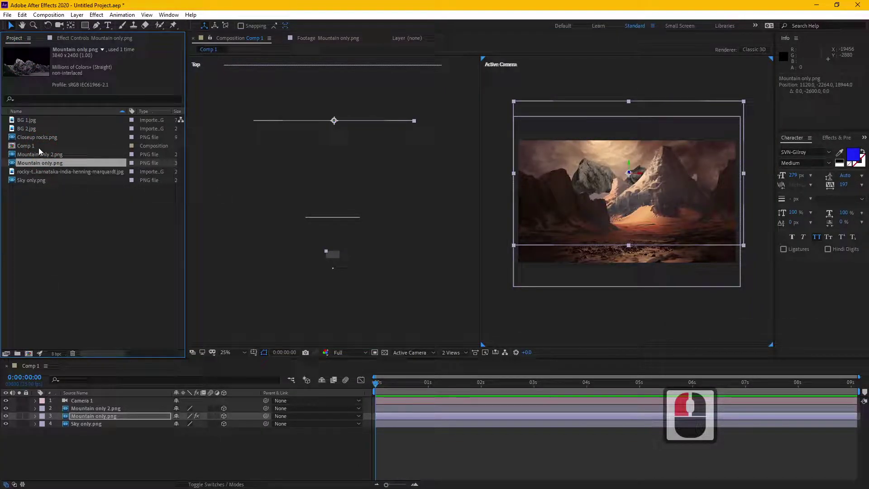
# Add Closeup rocks.png below Camera 1, scale it down and bring it forward on Z as foreground rocks.
pyautogui.doubleClick(44, 141)
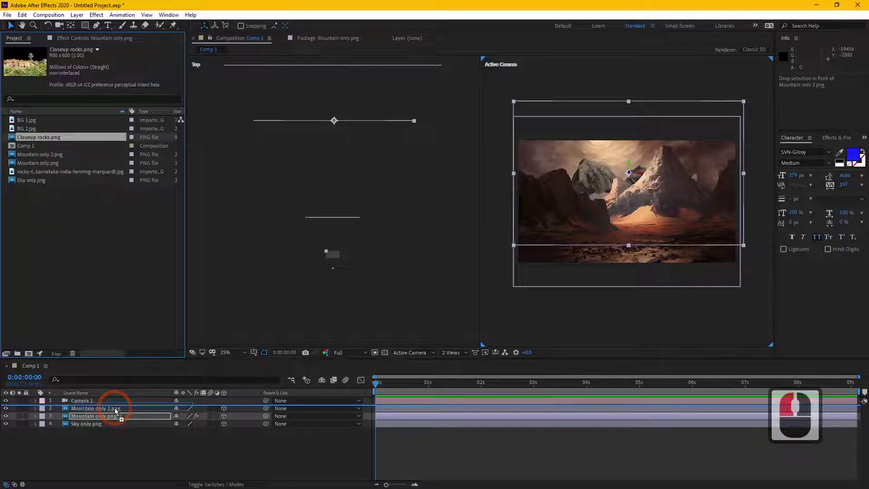
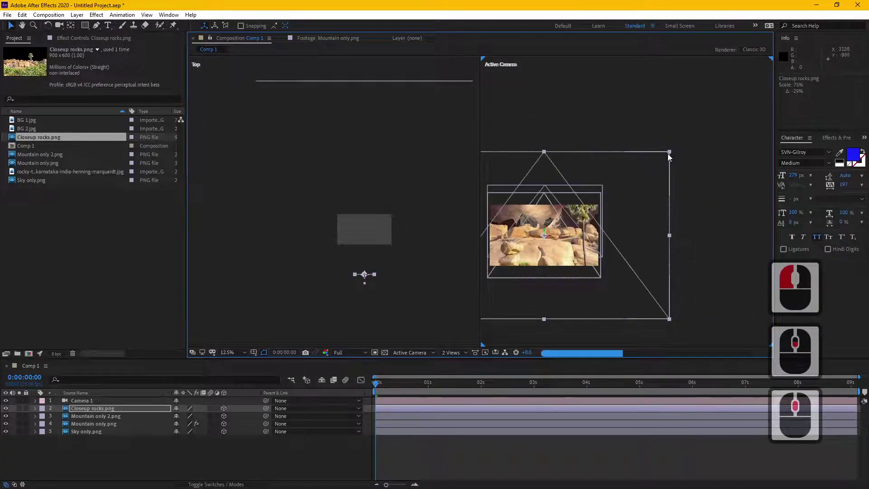
pyautogui.click(665, 162)
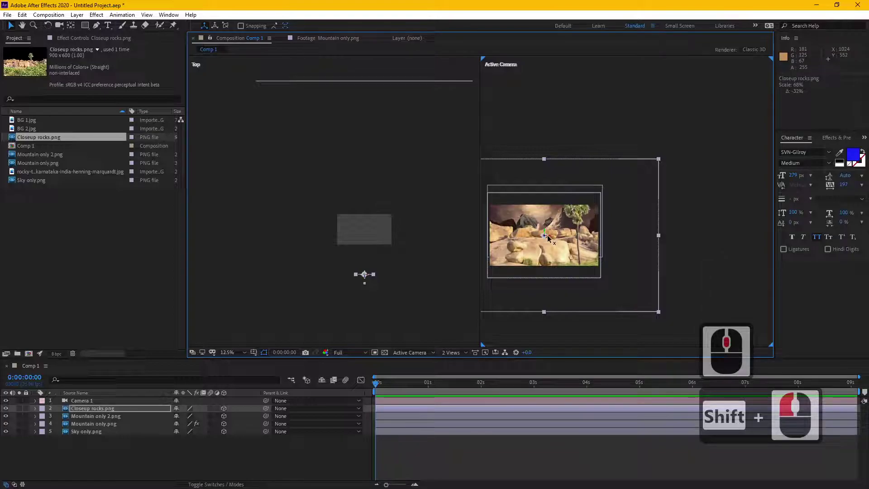
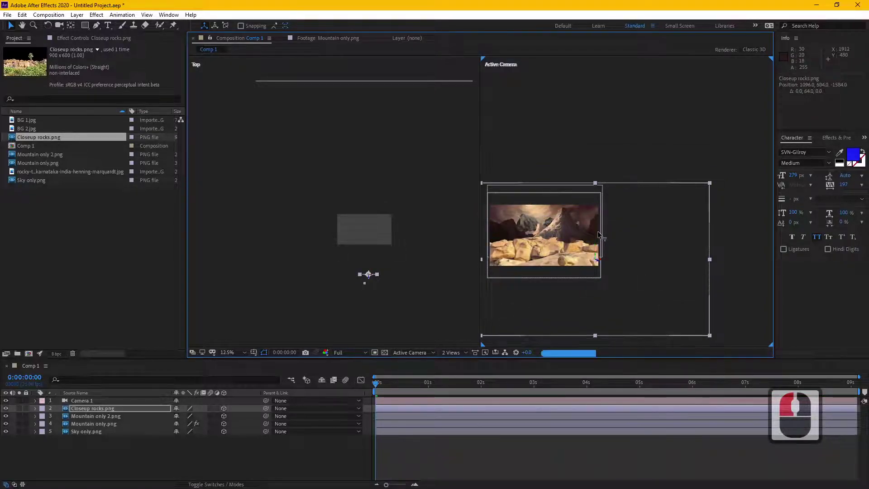
pyautogui.click(601, 235)
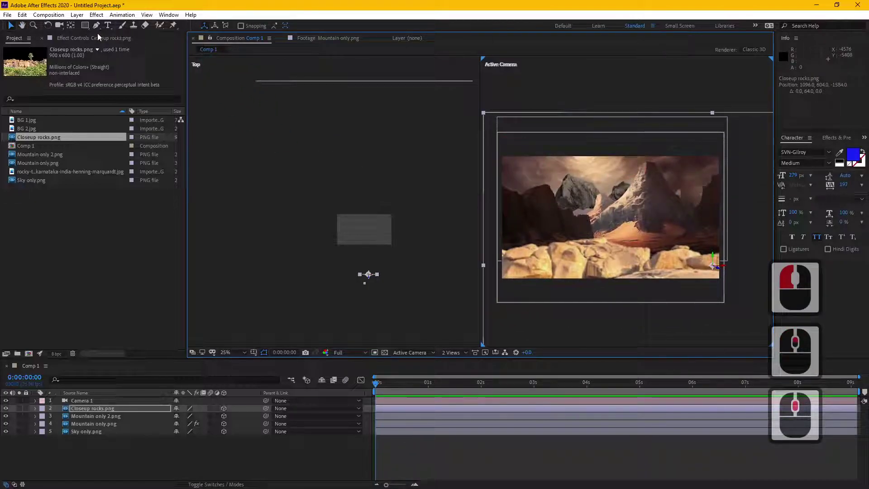
# Darken Closeup rocks.png with a pulled-down Curves and a lowered Exposure and Gamma.
pyautogui.click(118, 37)
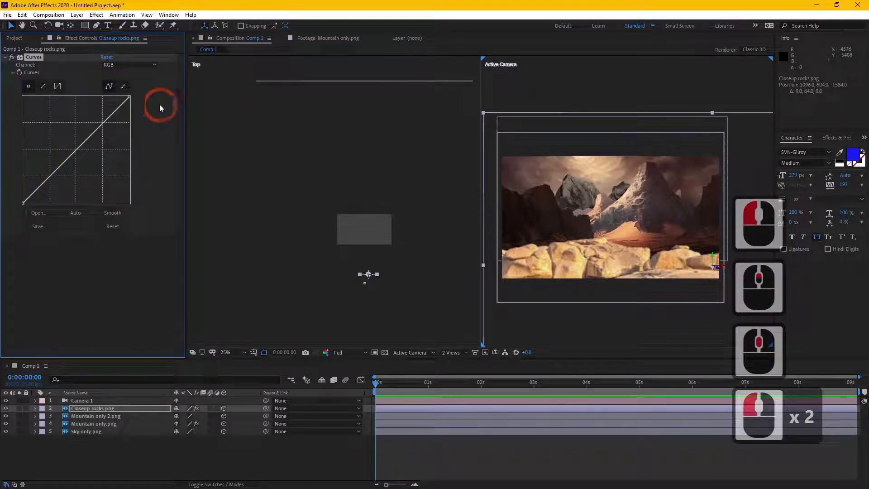
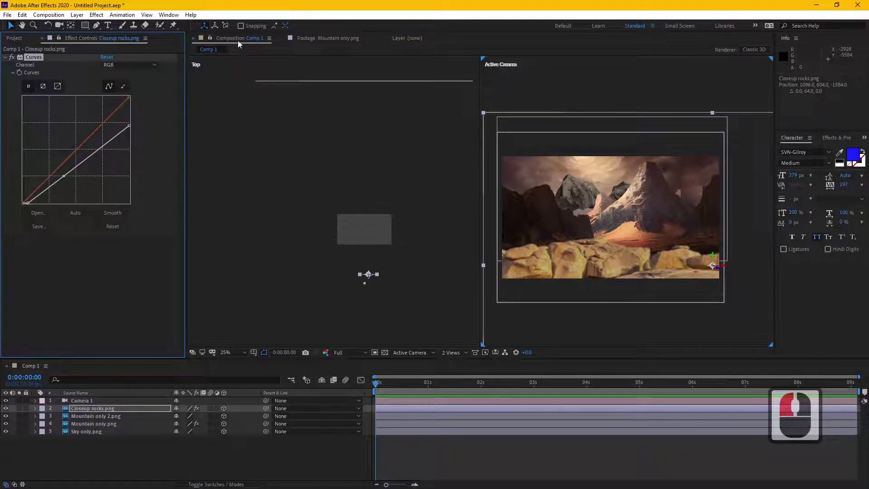
pyautogui.click(102, 21)
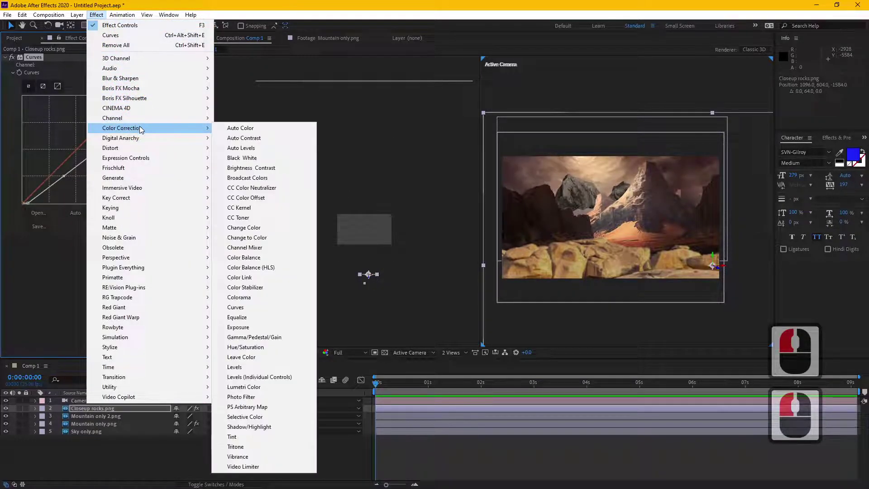
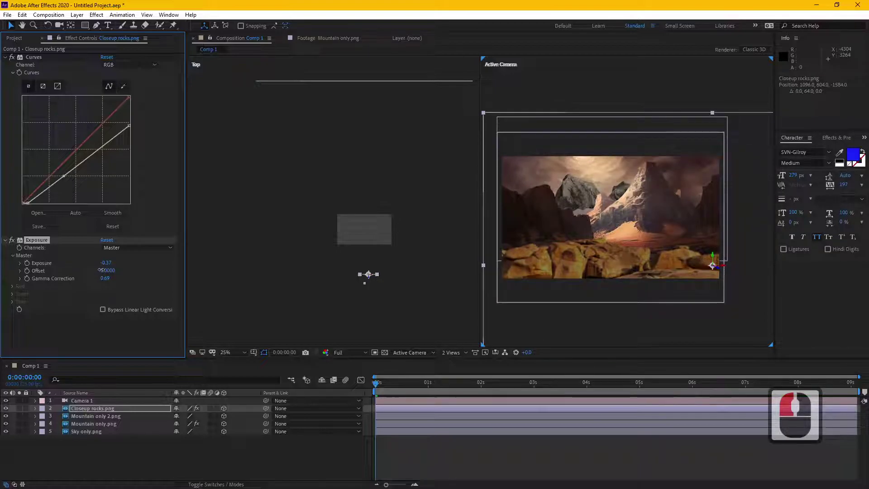
pyautogui.click(103, 273)
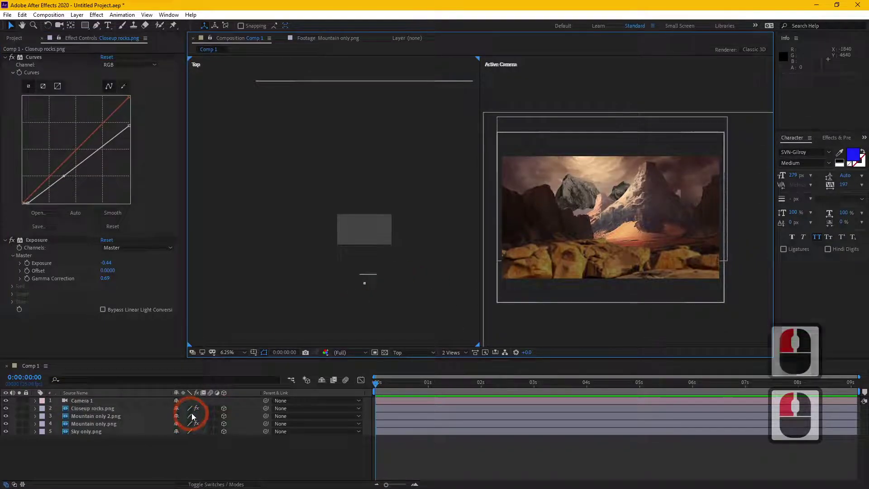
# Orbit and dolly Custom View 1 out until all image planes and Camera 1 are visible together.
pyautogui.click(108, 421)
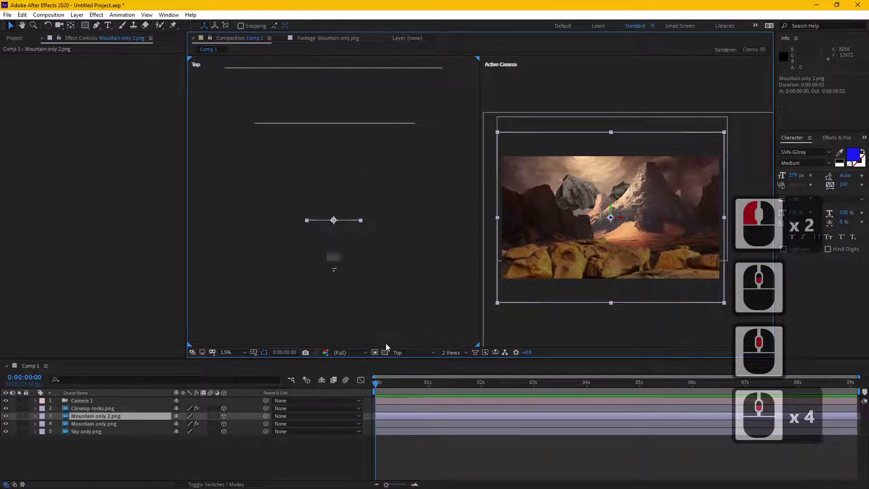
pyautogui.click(422, 352)
pyautogui.click(415, 374)
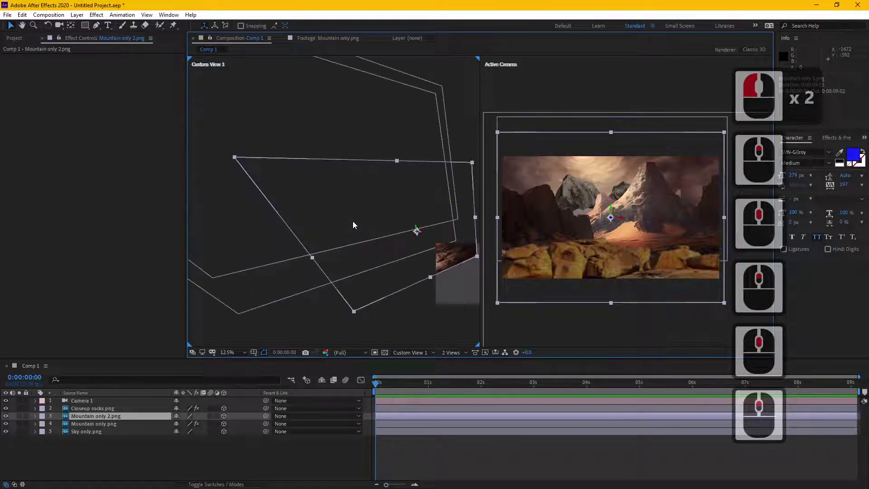
pyautogui.press('c')
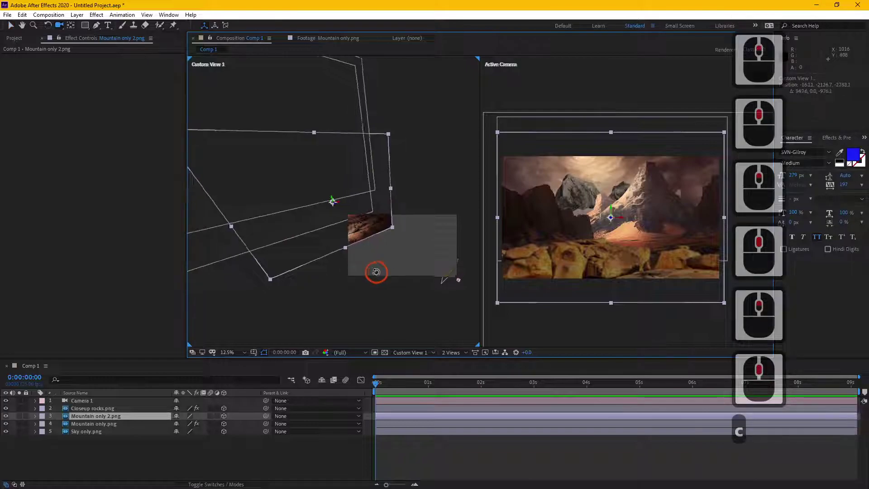
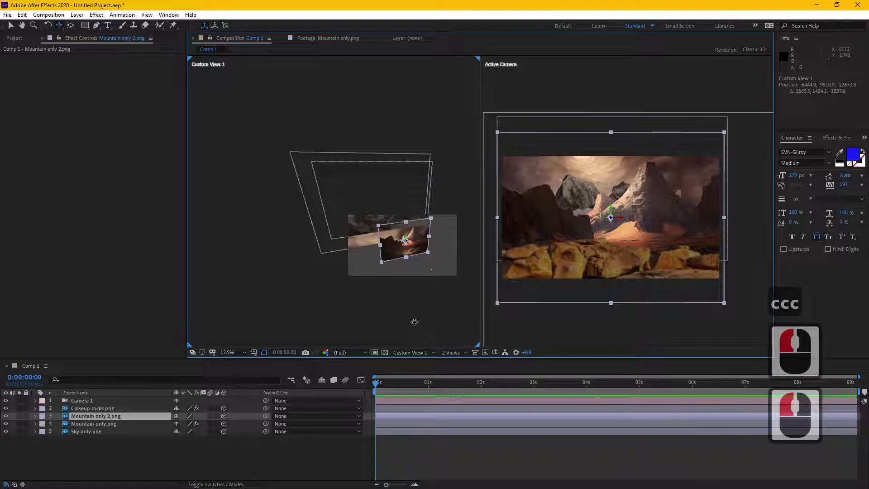
pyautogui.write('ccc')
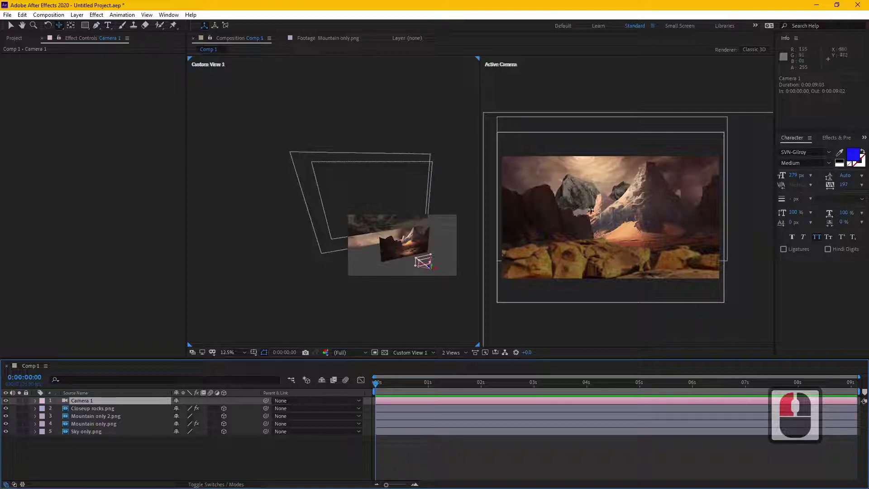
# Keyframe Camera 1's Position at 0s and set Y to 530 at the two-second mark.
pyautogui.click(16, 31)
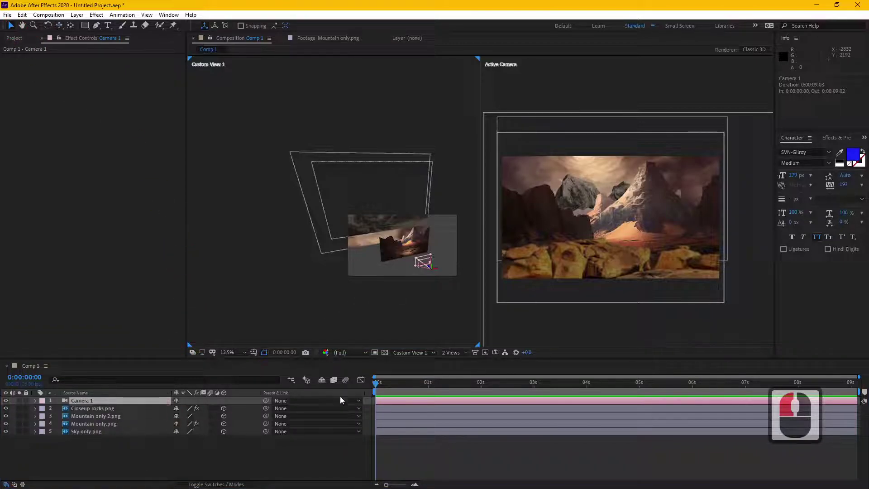
pyautogui.press('p')
pyautogui.click(61, 411)
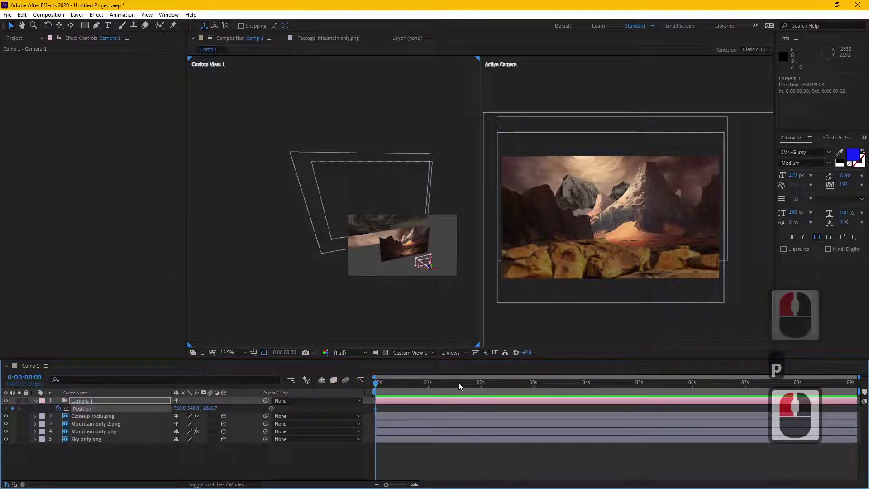
pyautogui.click(484, 390)
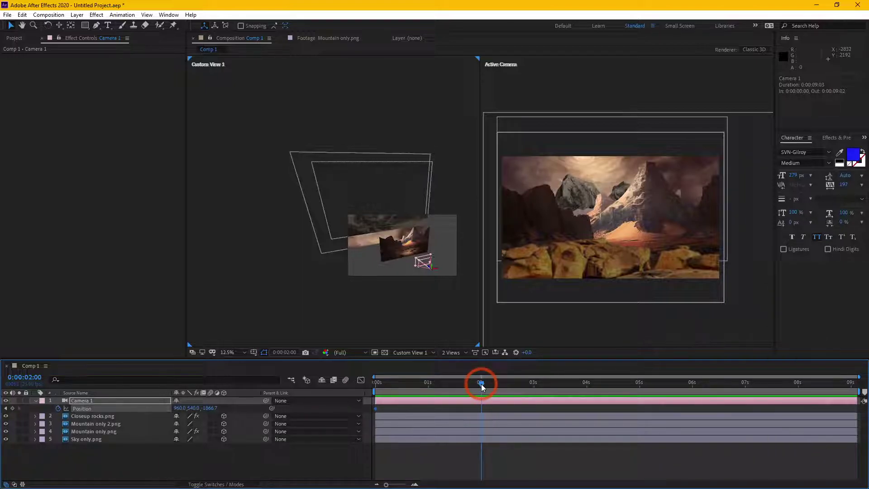
pyautogui.click(484, 386)
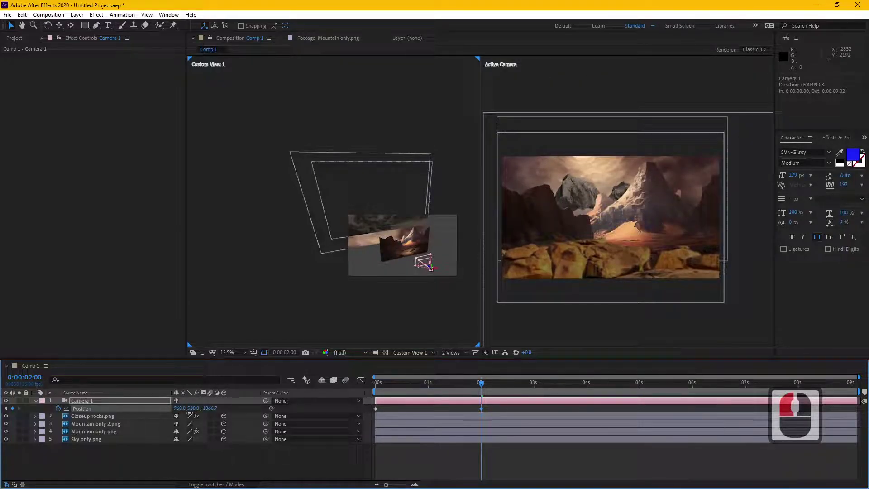
# Set the camera position at the first frame and scrub partway through to check the move.
pyautogui.click(193, 417)
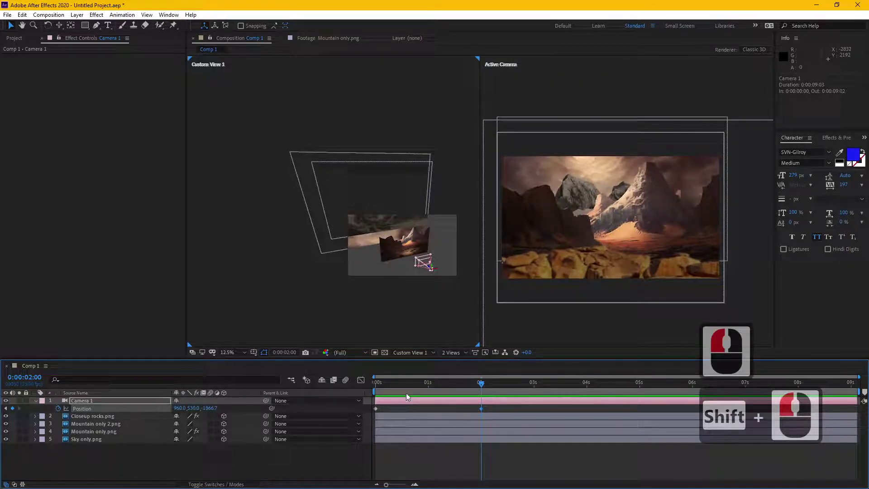
pyautogui.click(348, 407)
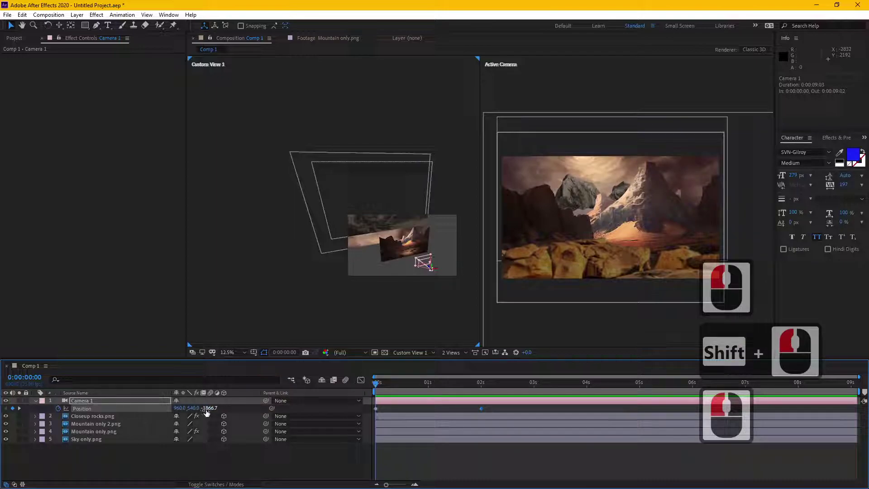
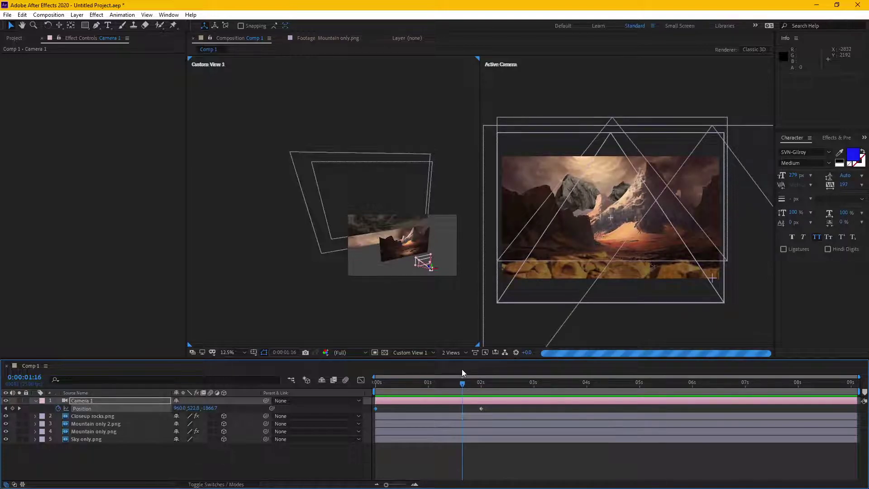
pyautogui.click(466, 371)
pyautogui.click(106, 432)
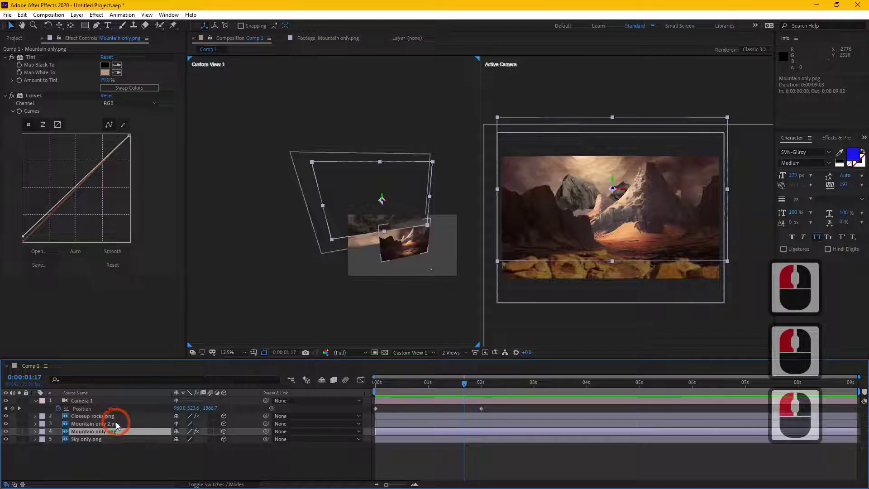
# Scale Mountain only 2.png to about 365% and switch the layout to a single camera view.
pyautogui.click(119, 423)
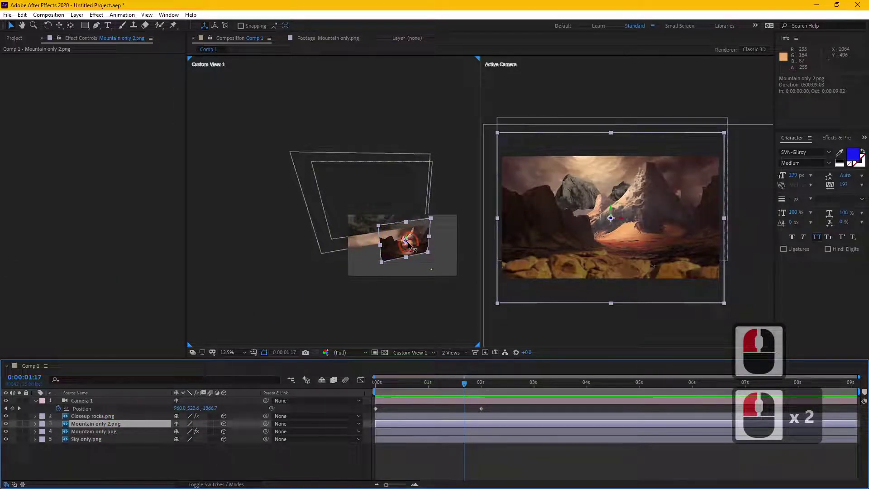
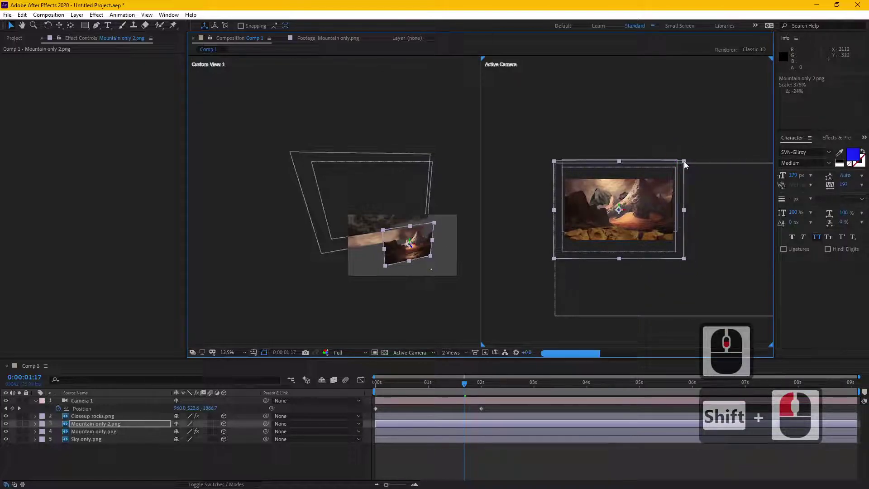
pyautogui.click(686, 166)
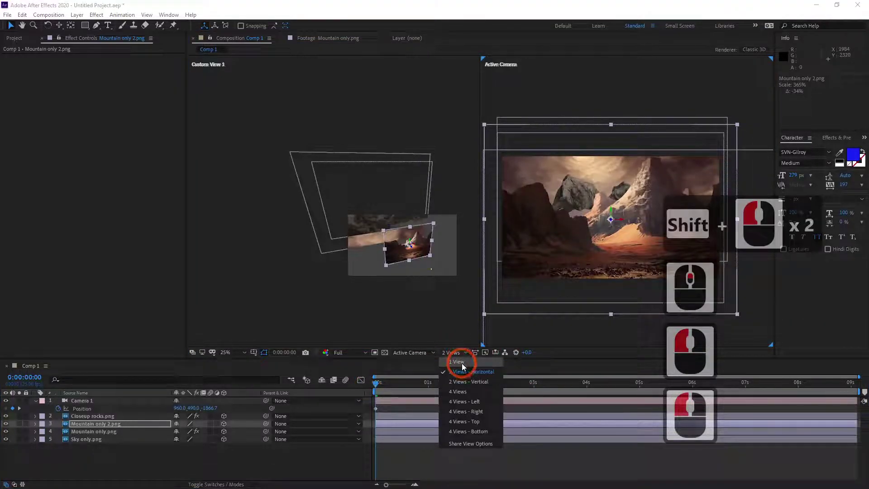
pyautogui.click(370, 371)
pyautogui.click(431, 447)
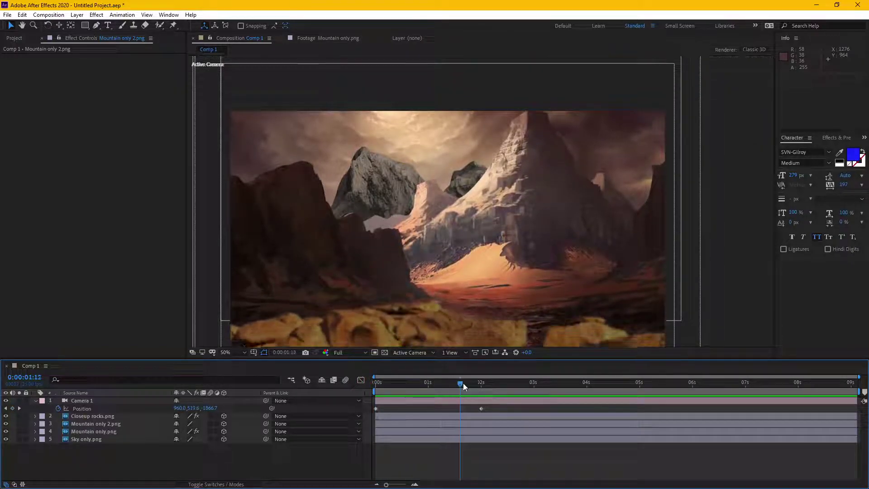
pyautogui.click(439, 373)
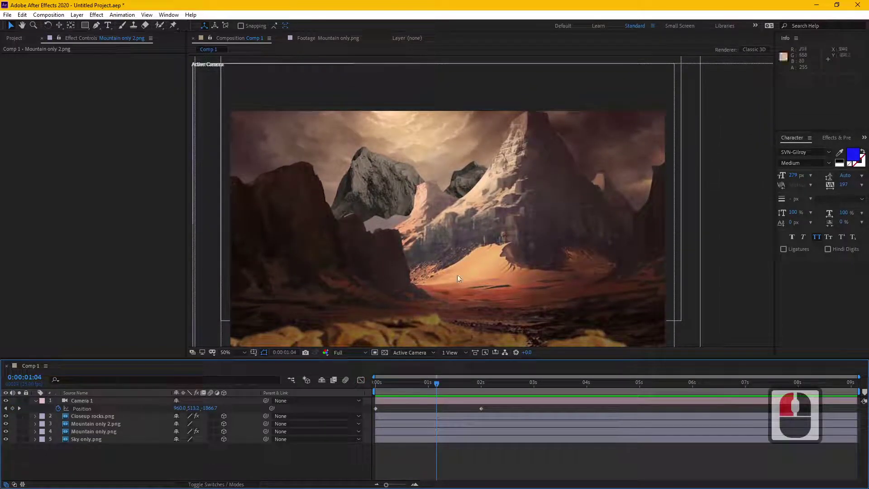
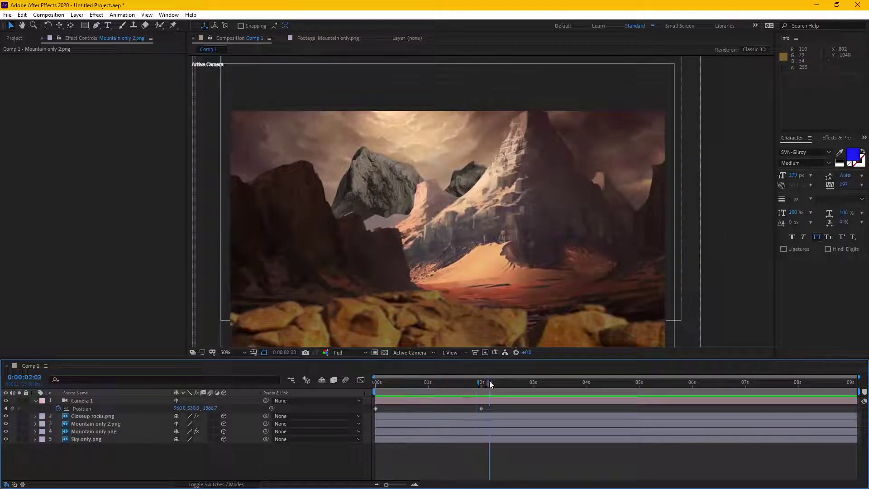
pyautogui.click(481, 383)
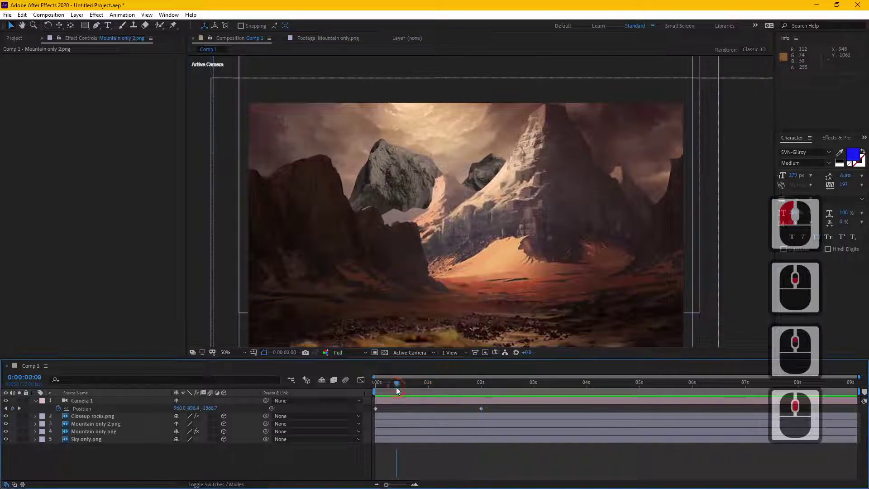
pyautogui.click(377, 365)
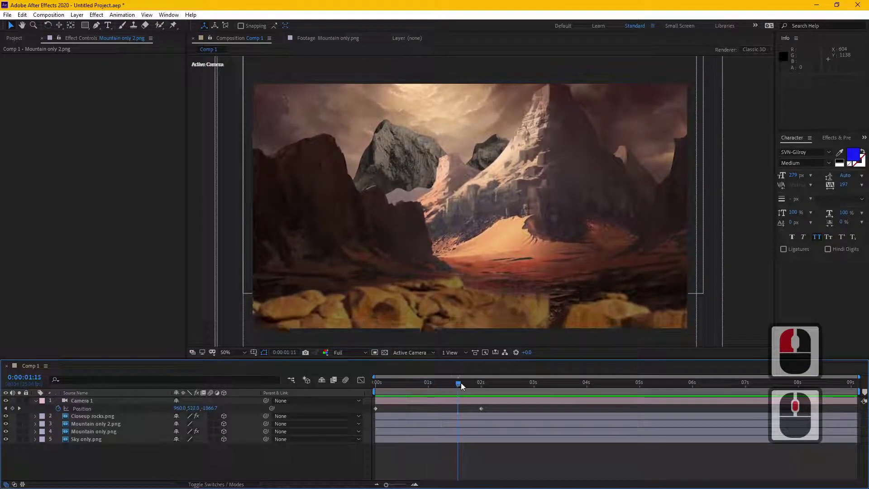
pyautogui.click(464, 386)
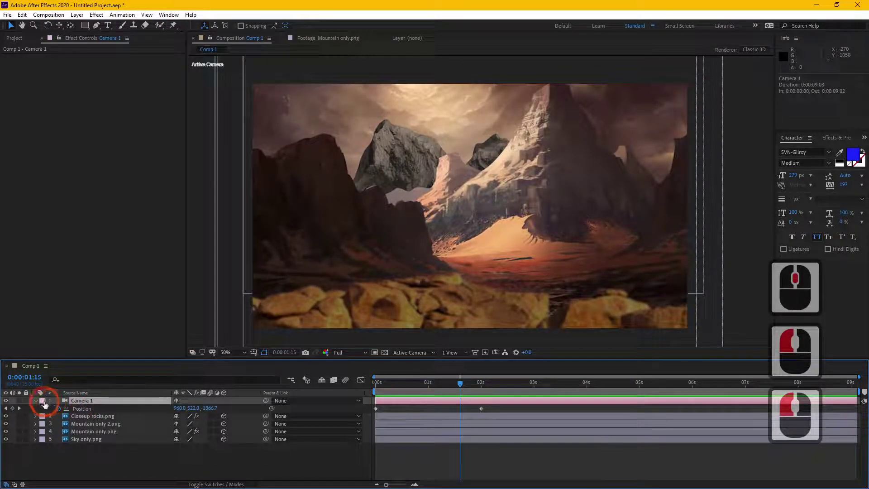
# Reveal Camera 1's Camera Options to reach depth of field, focus distance and aperture.
pyautogui.click(38, 403)
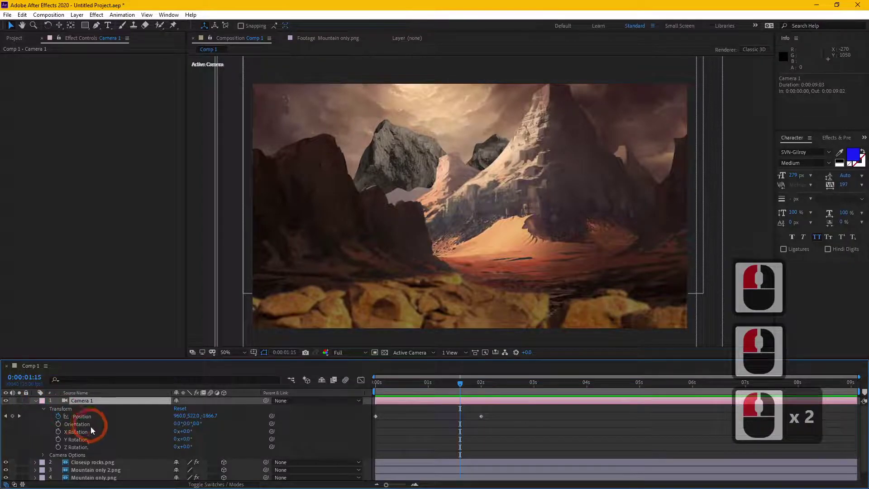
pyautogui.click(45, 411)
pyautogui.click(46, 418)
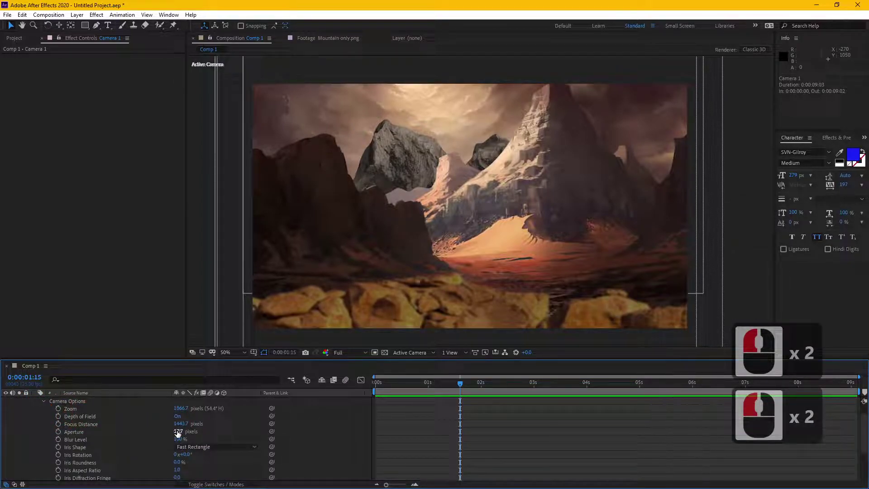
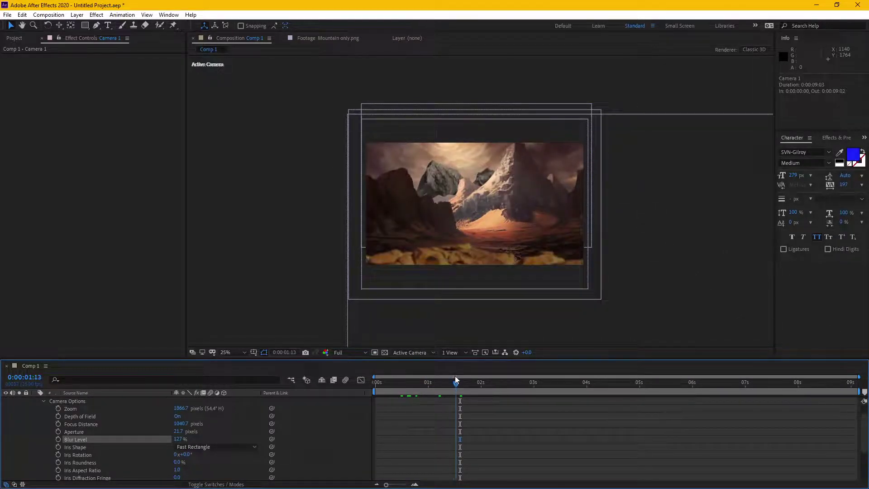
# Preview the depth-of-field blur on the foreground rocks at a couple of moments.
pyautogui.click(476, 376)
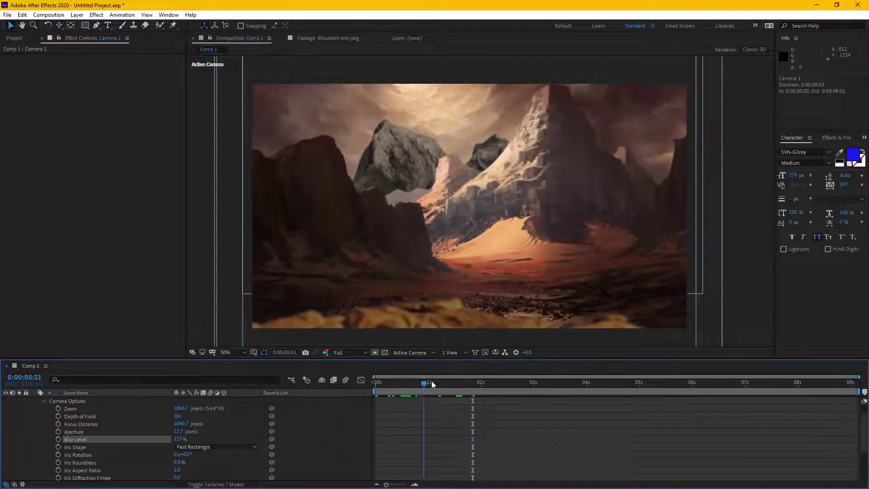
pyautogui.click(485, 380)
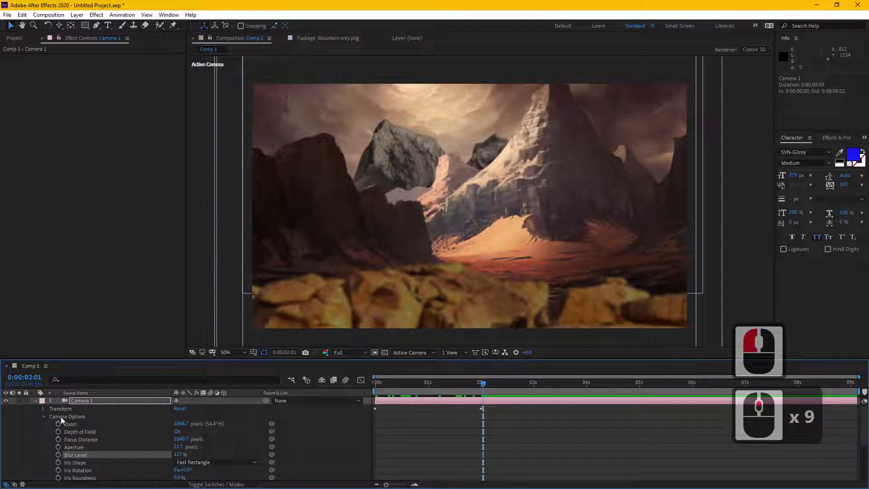
pyautogui.click(47, 418)
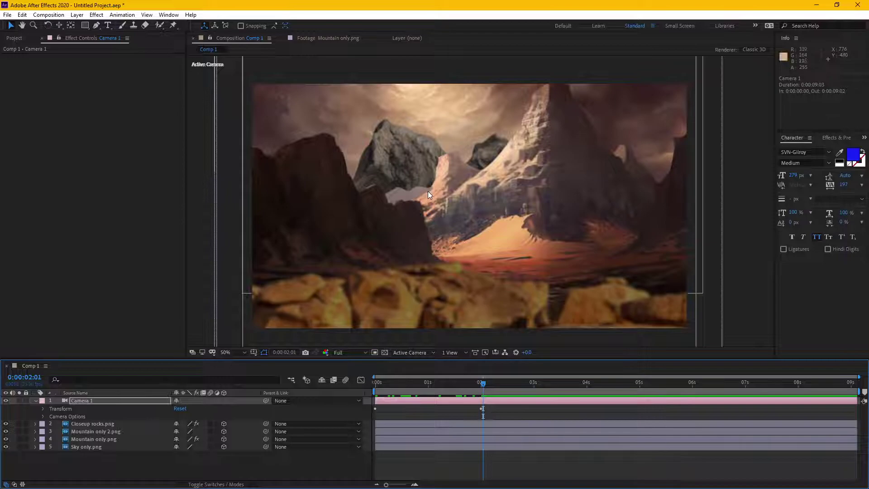
# Collapse Camera 1's properties and select the Sky only.png layer.
pyautogui.click(89, 426)
pyautogui.click(114, 436)
pyautogui.click(114, 439)
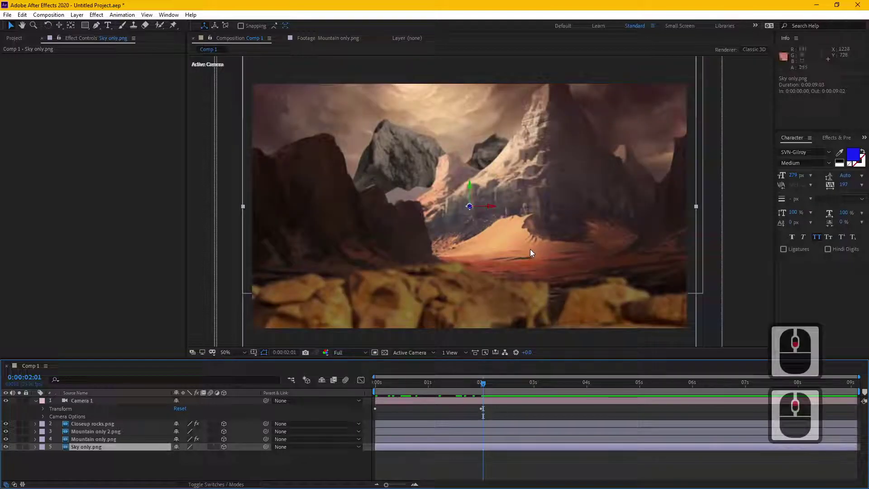
# Set Comp 1's 3D Renderer to CINEMA 4D in Composition Settings and confirm.
pyautogui.click(409, 383)
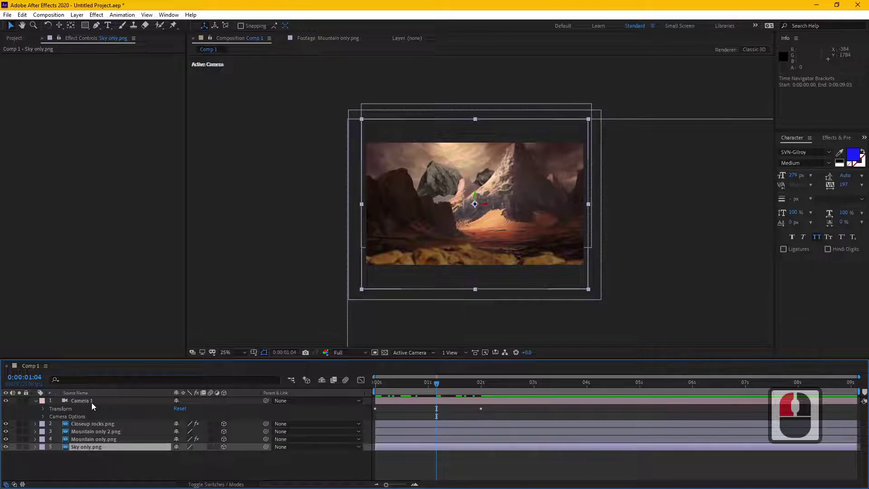
pyautogui.click(95, 406)
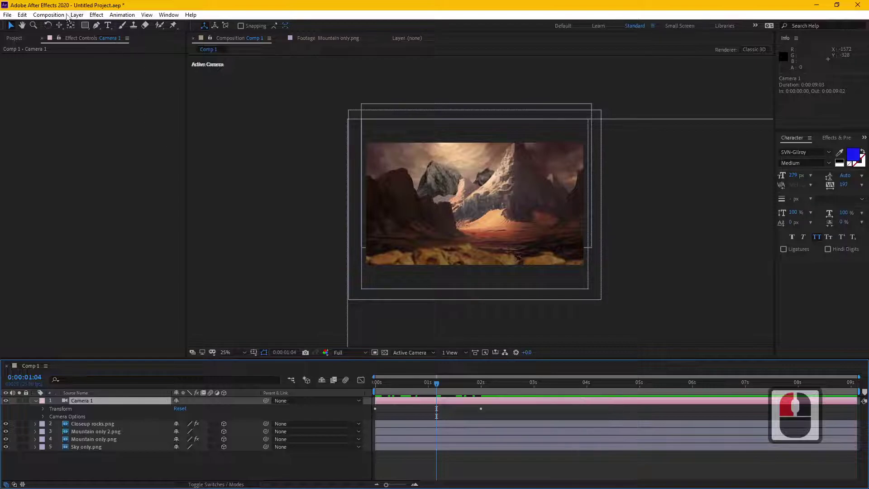
pyautogui.click(56, 21)
pyautogui.click(80, 42)
pyautogui.click(144, 136)
pyautogui.click(152, 180)
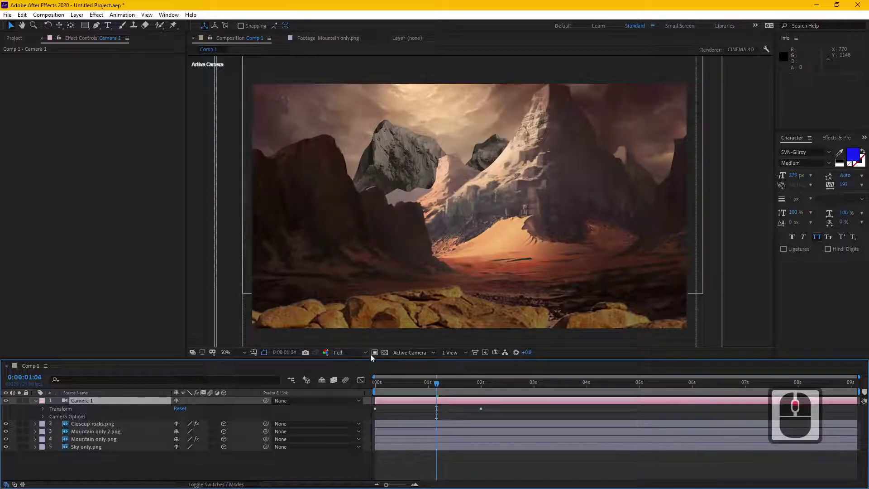
# In a 2 Views layout, give Sky only.png Geometry Options Curvature 75% and 10 Segments.
pyautogui.click(457, 355)
pyautogui.click(460, 372)
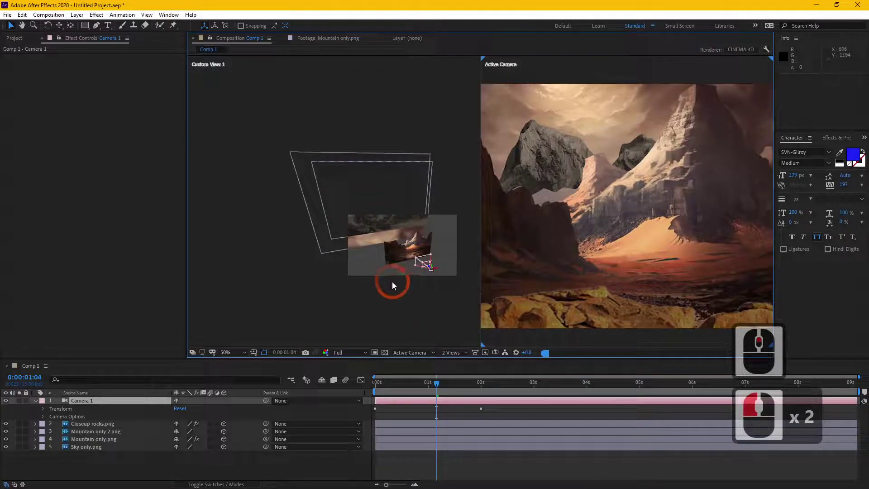
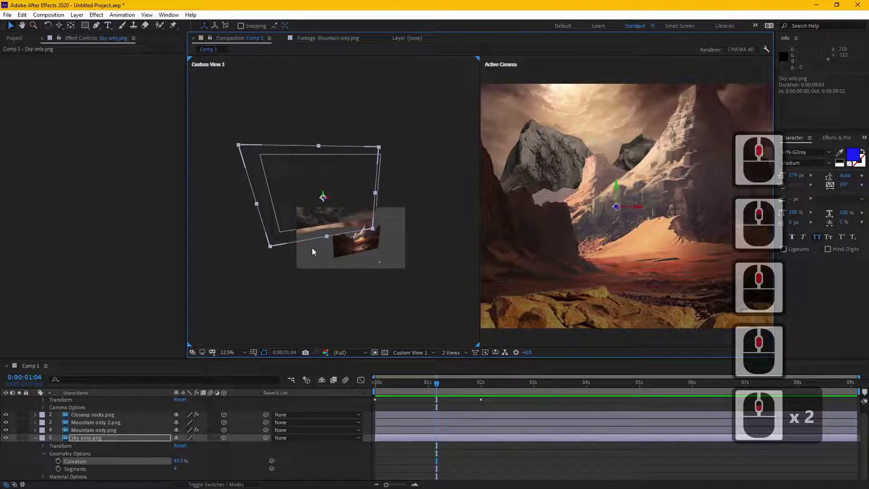
pyautogui.press('c')
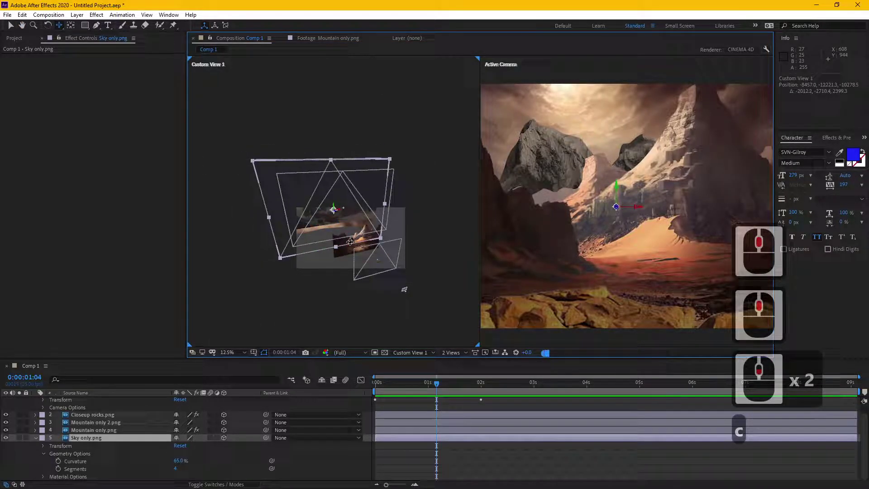
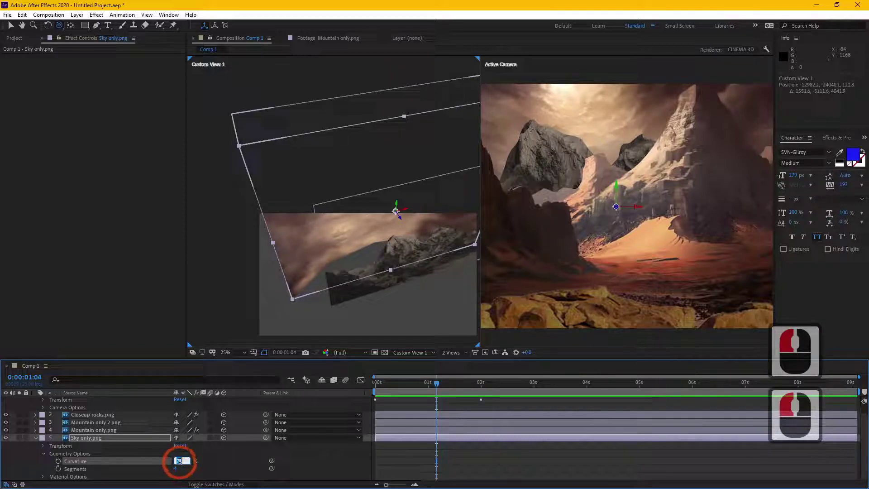
pyautogui.write('75')
pyautogui.click(226, 462)
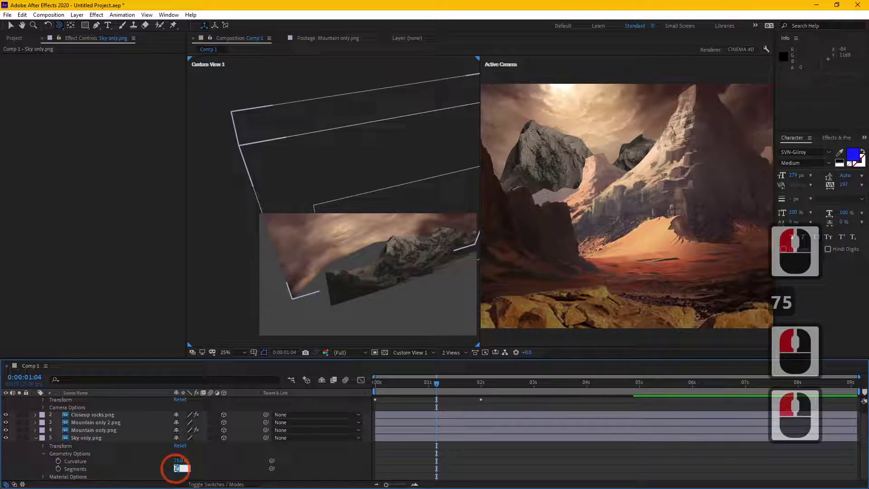
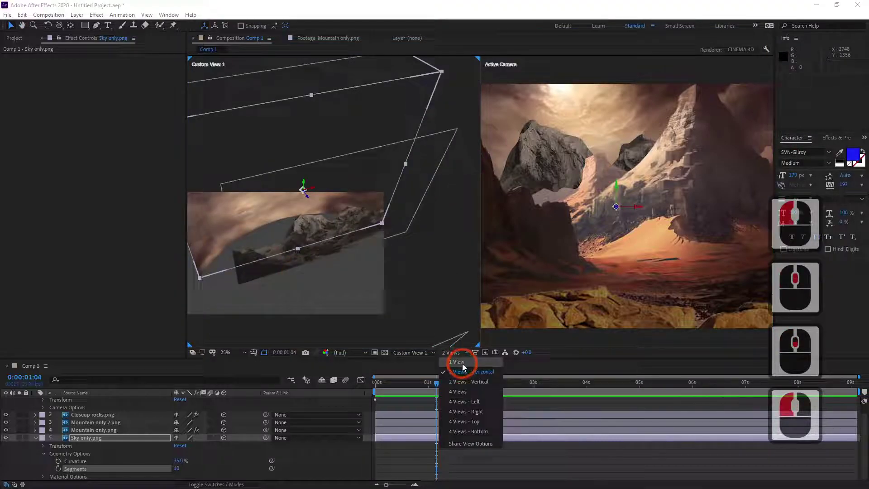
# Back in one view at 0:00, add a Y Rotation keyframe on Camera 1 alongside its Position keyframes.
pyautogui.click(470, 363)
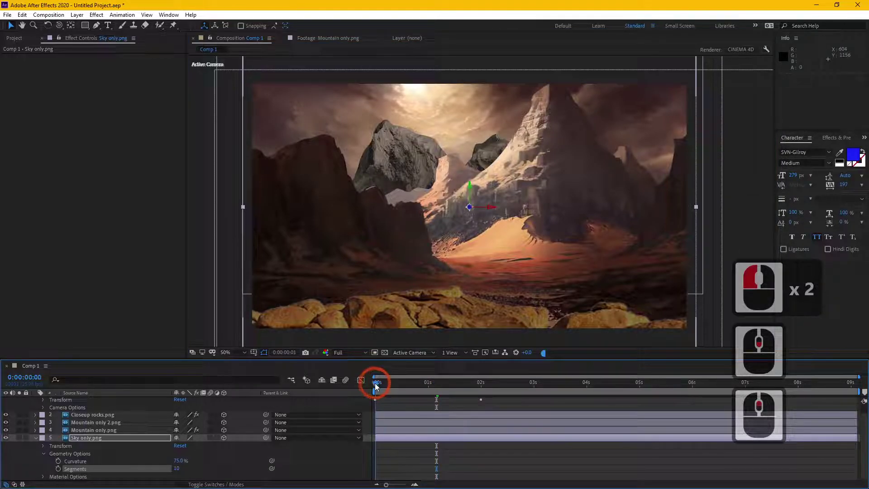
pyautogui.click(117, 405)
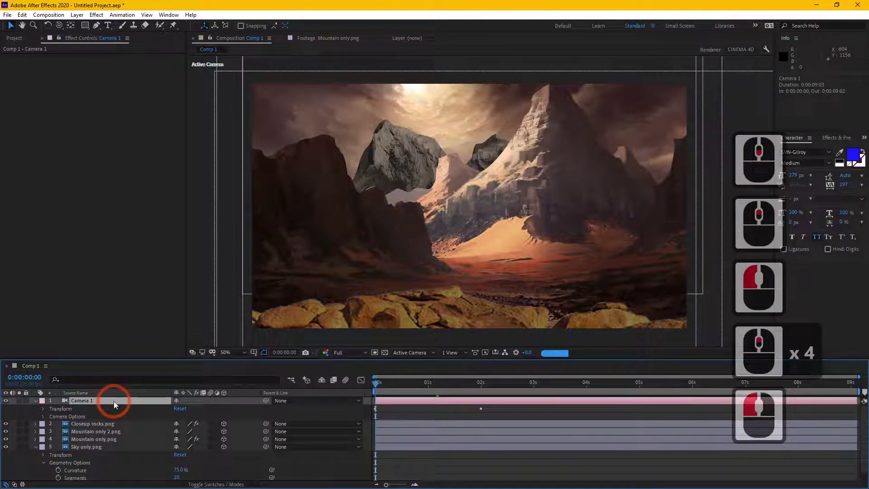
pyautogui.press('r')
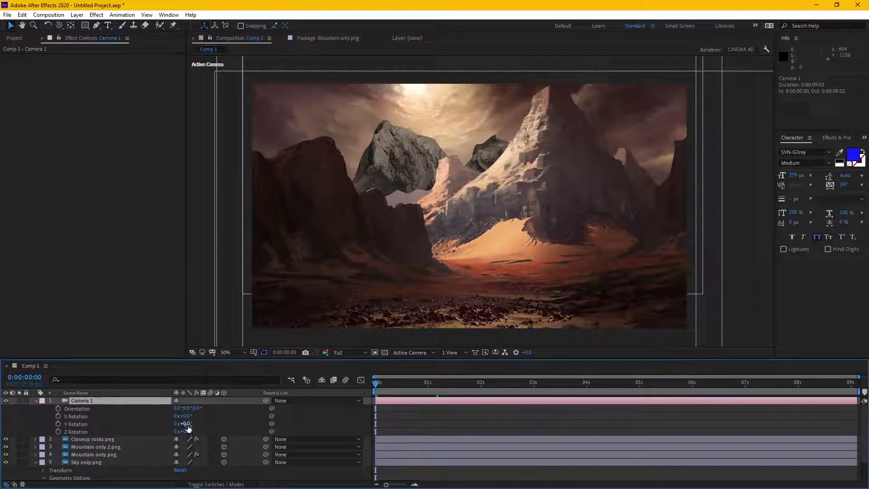
pyautogui.click(195, 429)
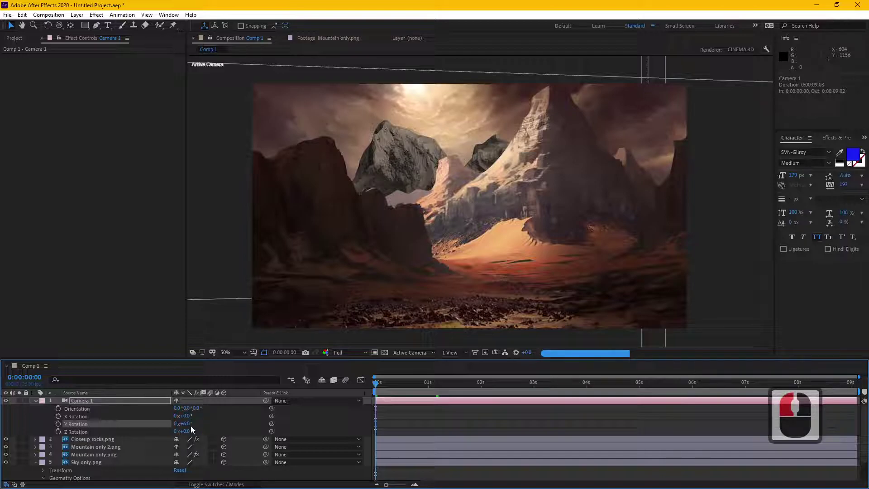
pyautogui.press('ctrl+z')
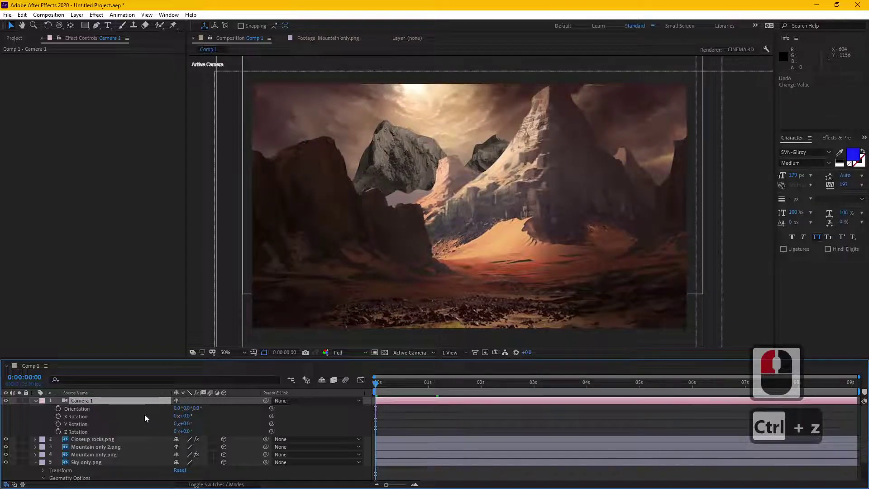
pyautogui.click(63, 429)
pyautogui.click(112, 403)
# Push Camera 1's opening keyframe nearer with a 3° Y rotation, undoing an oversized push.
pyautogui.press('u')
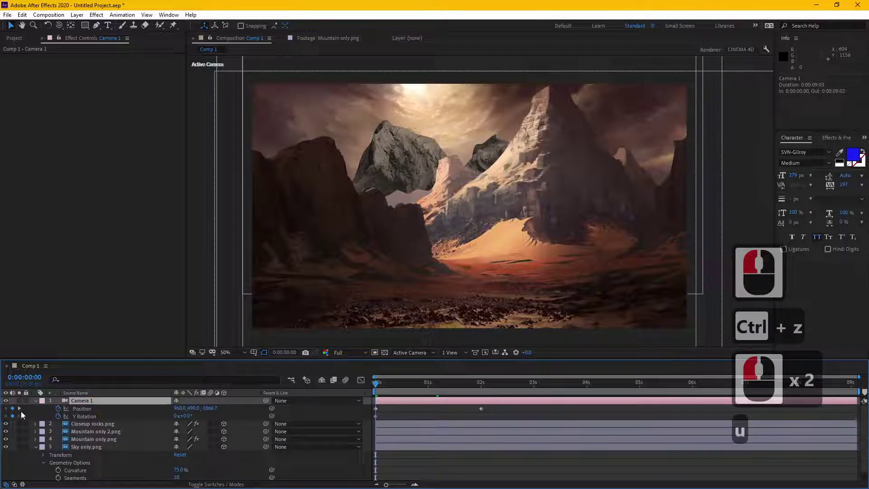
pyautogui.click(25, 413)
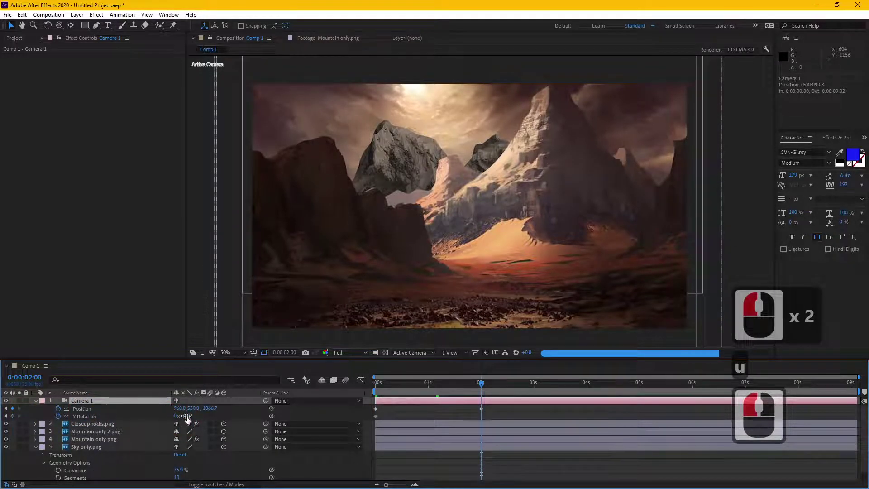
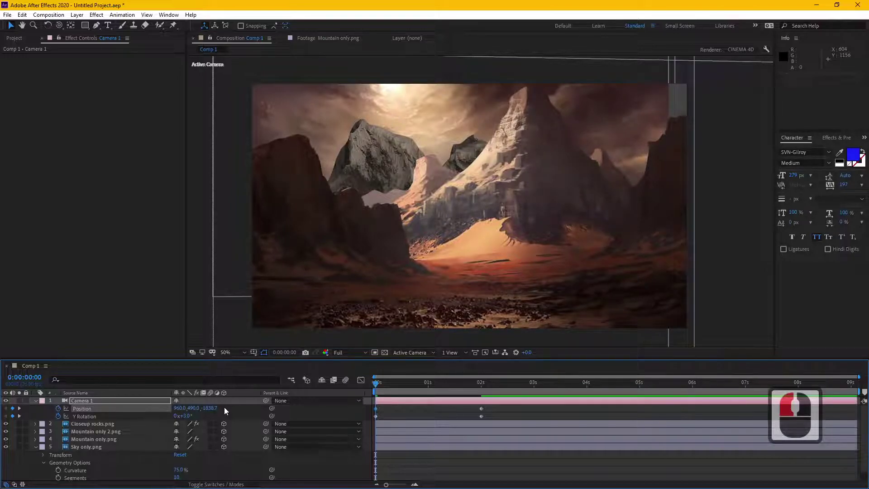
pyautogui.click(352, 357)
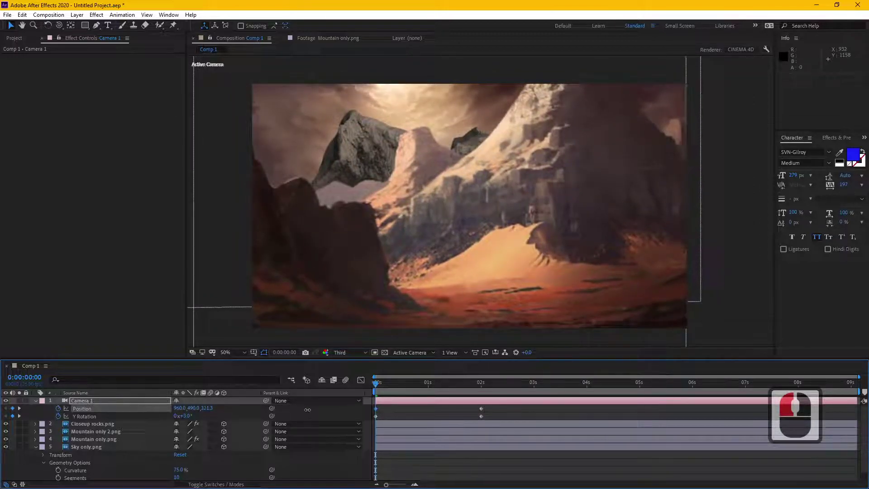
pyautogui.click(312, 413)
pyautogui.press('ctrl+z')
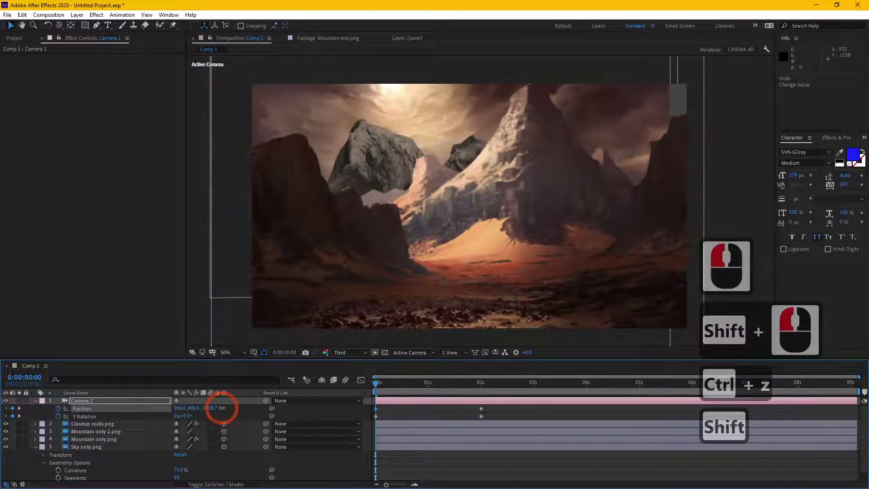
# Enlarge the Sky only.png layer to about 1733% and check framing at 2 s.
pyautogui.click(233, 410)
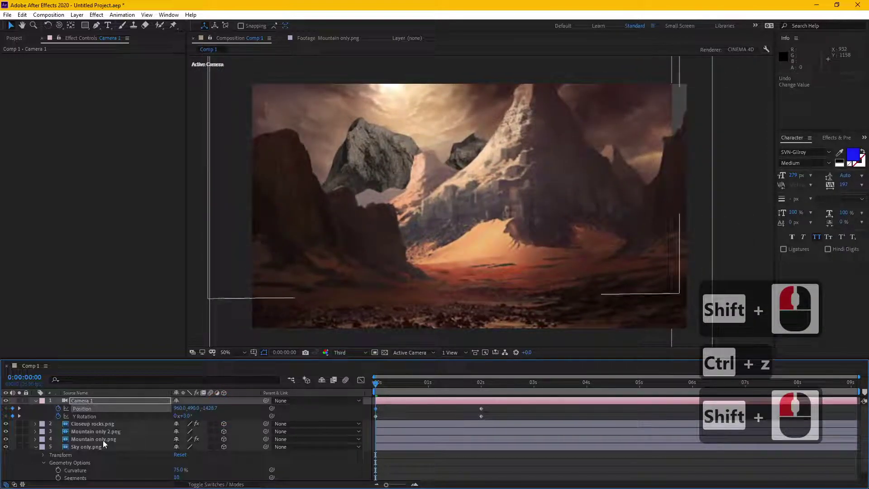
pyautogui.click(99, 449)
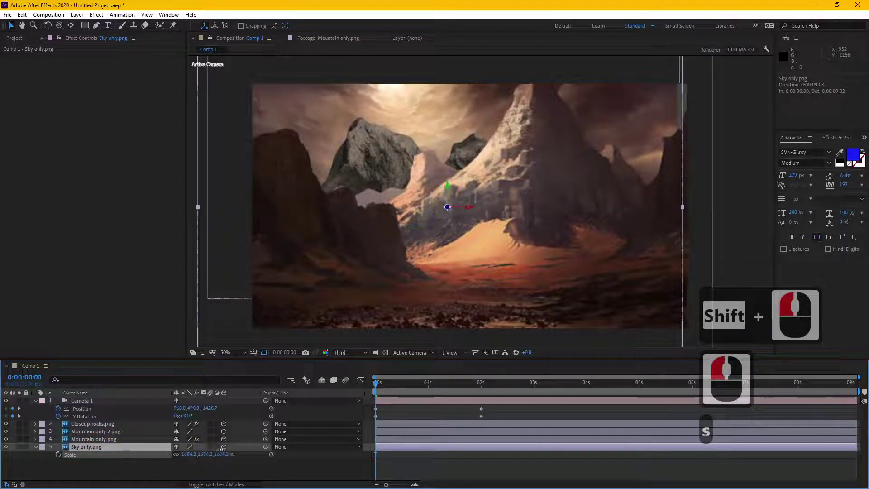
pyautogui.click(240, 444)
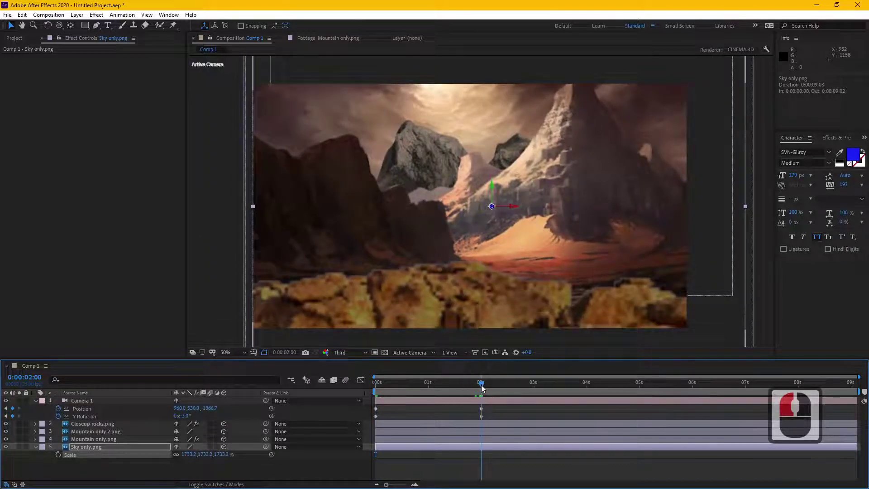